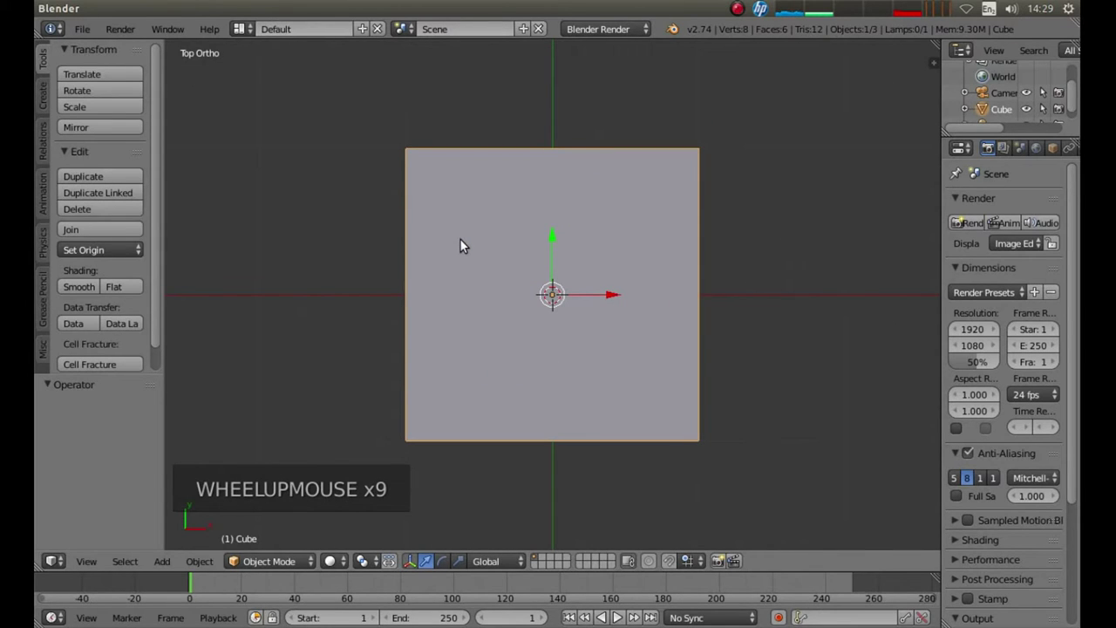
Step: Enter Edit Mode, deselect everything, switch to face select and pick the cube's top face
key("Tab")
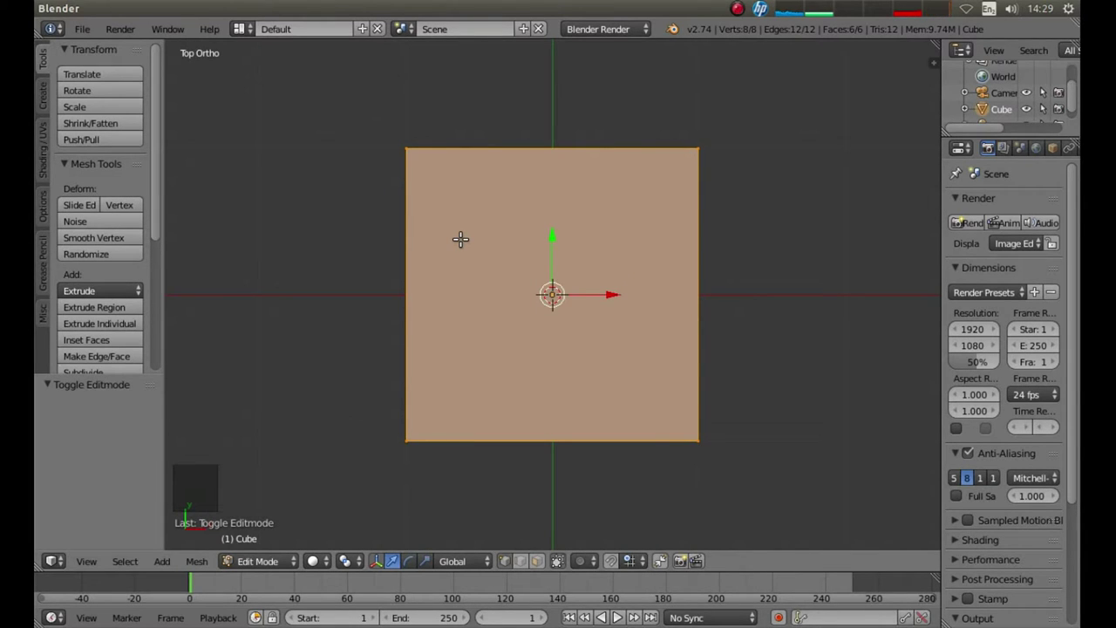
key("a")
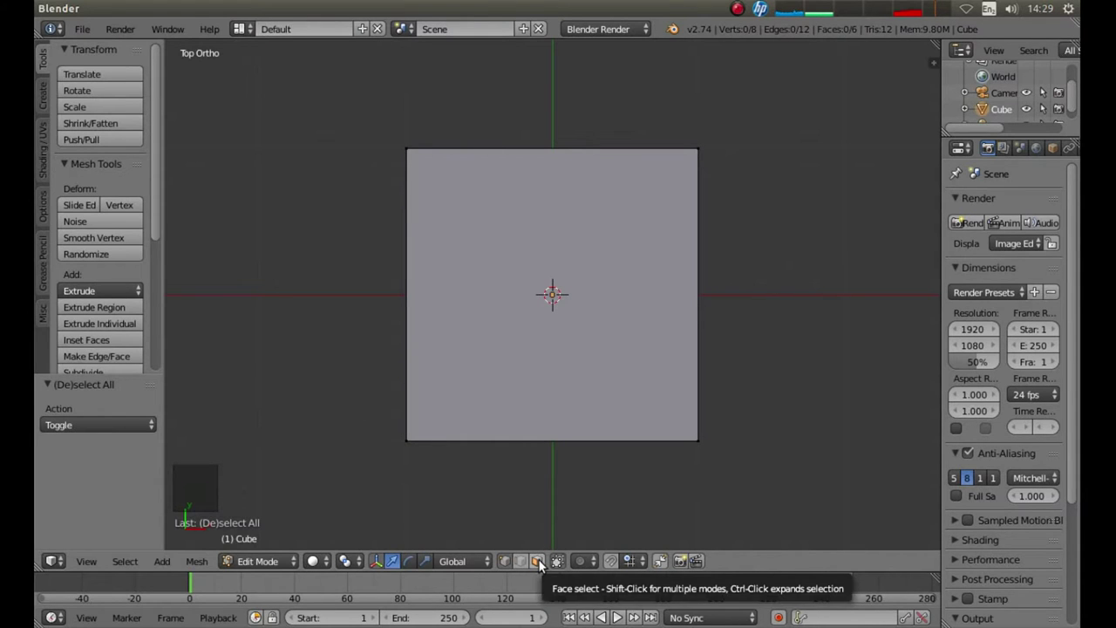
left_click(544, 564)
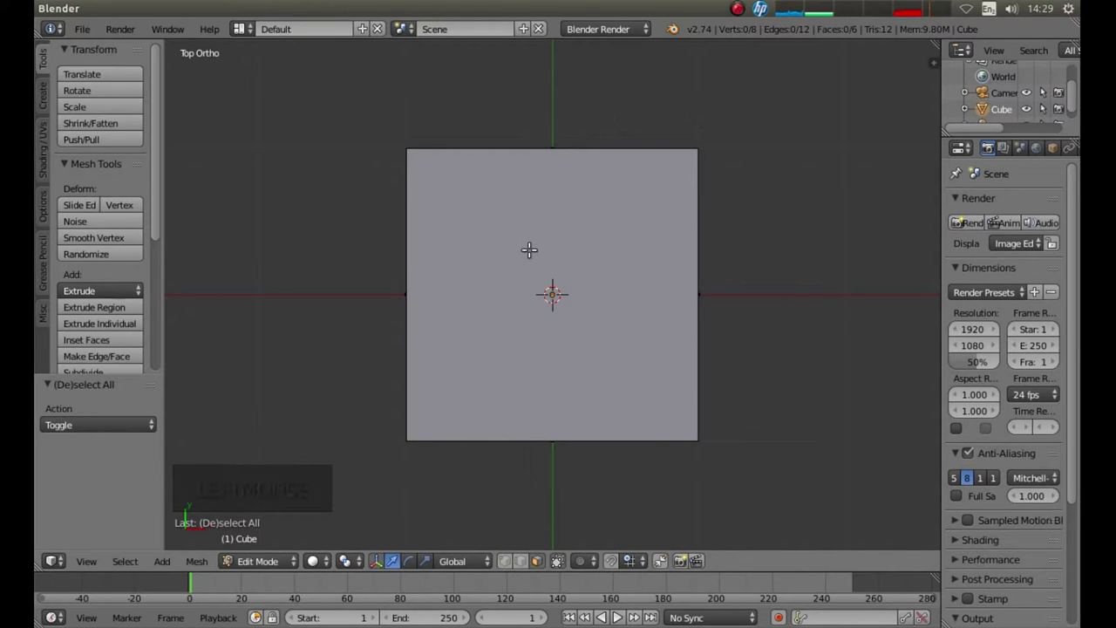
right_click(551, 286)
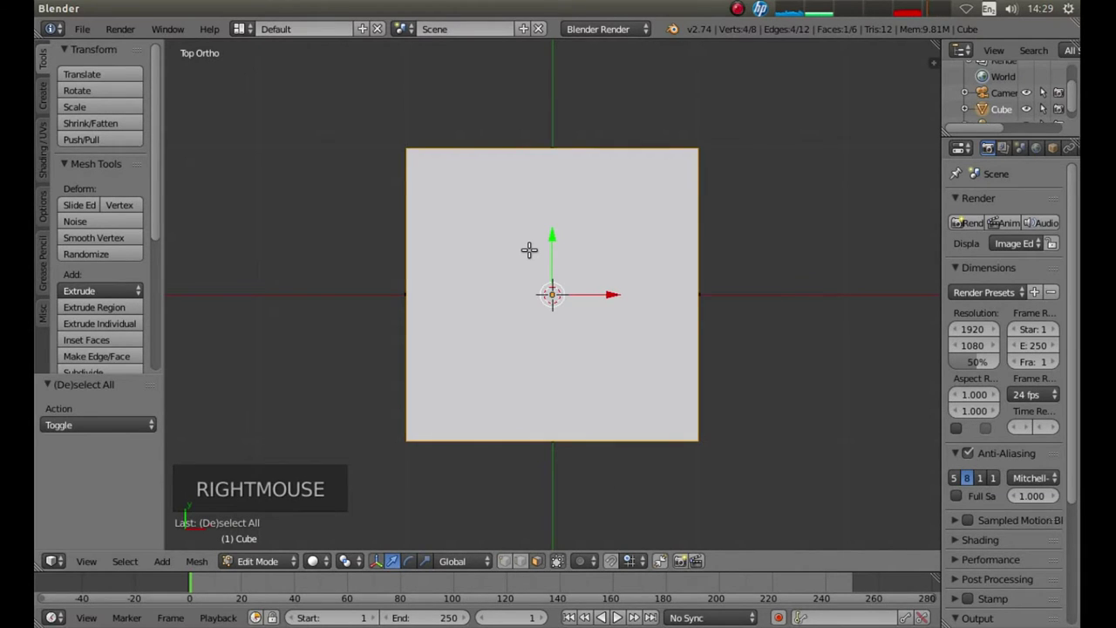
Step: Confirm the top-face inset and view the cube from the front as wireframe
key("i")
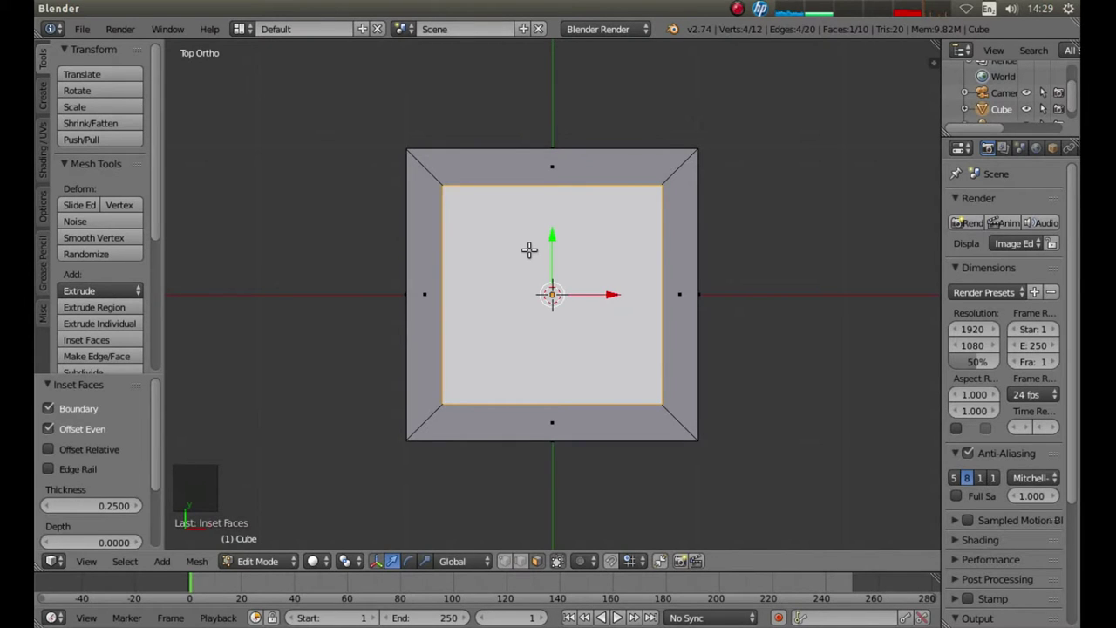
key("KP_1")
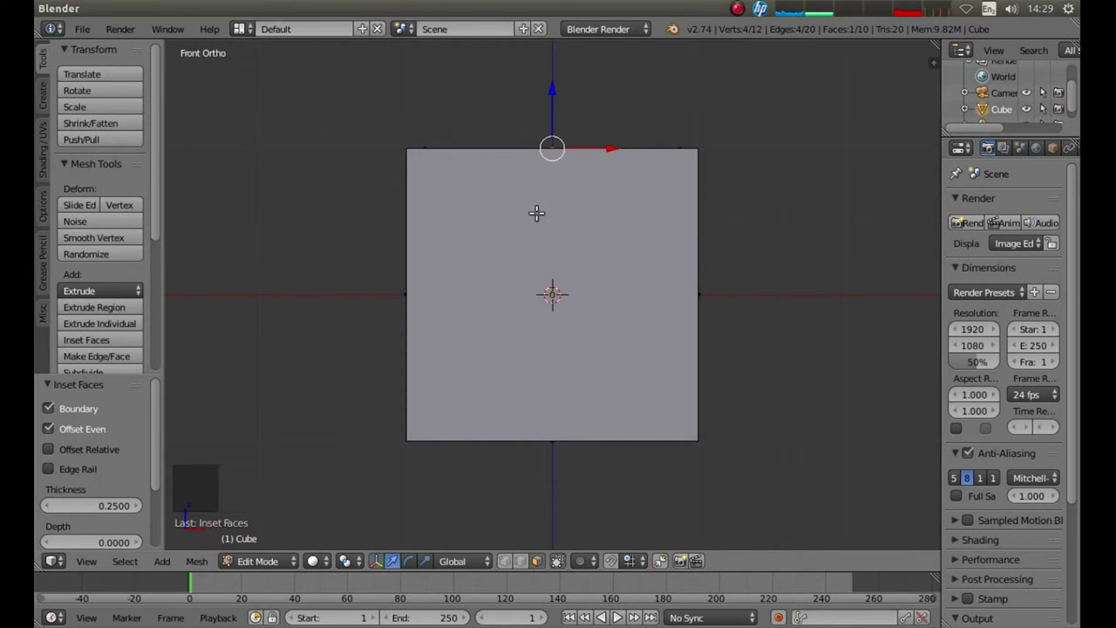
key("z")
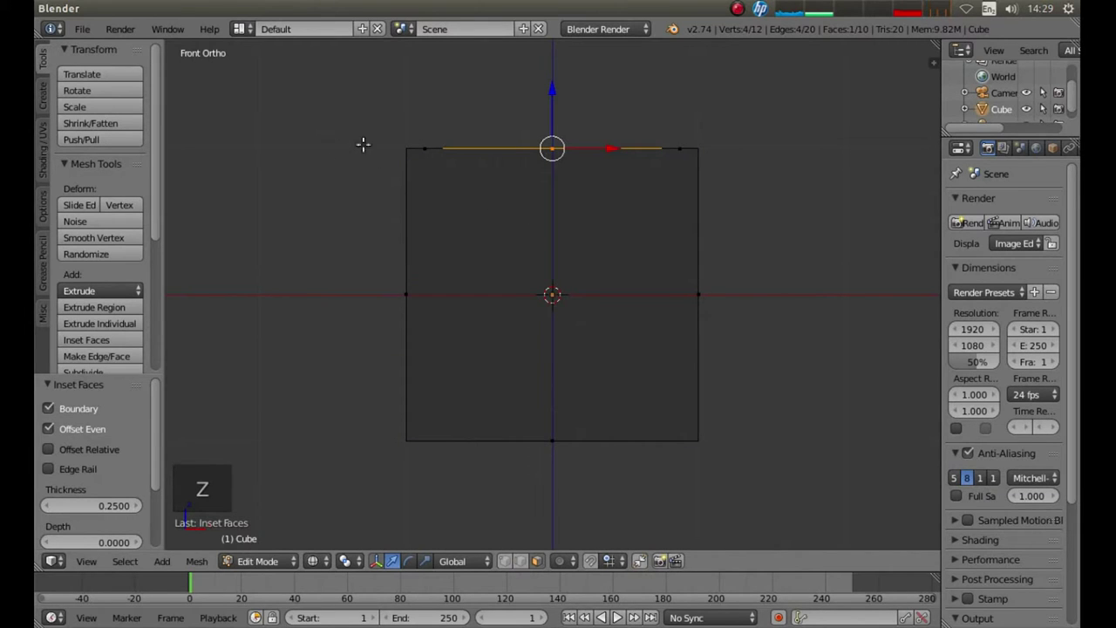
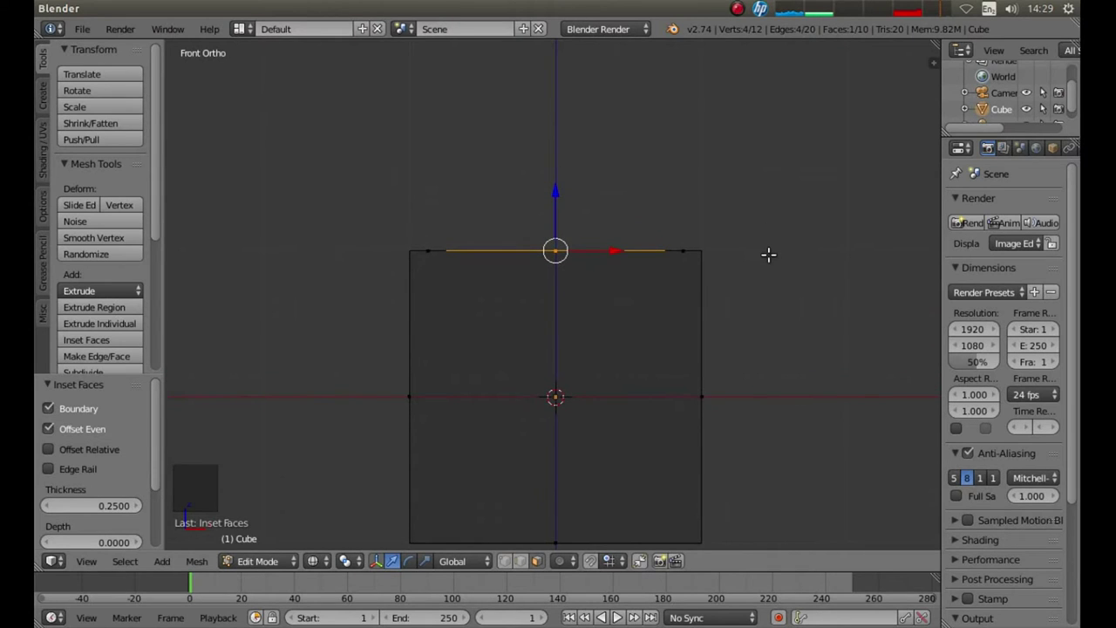
scroll("up", 3)
scroll("up", 3)
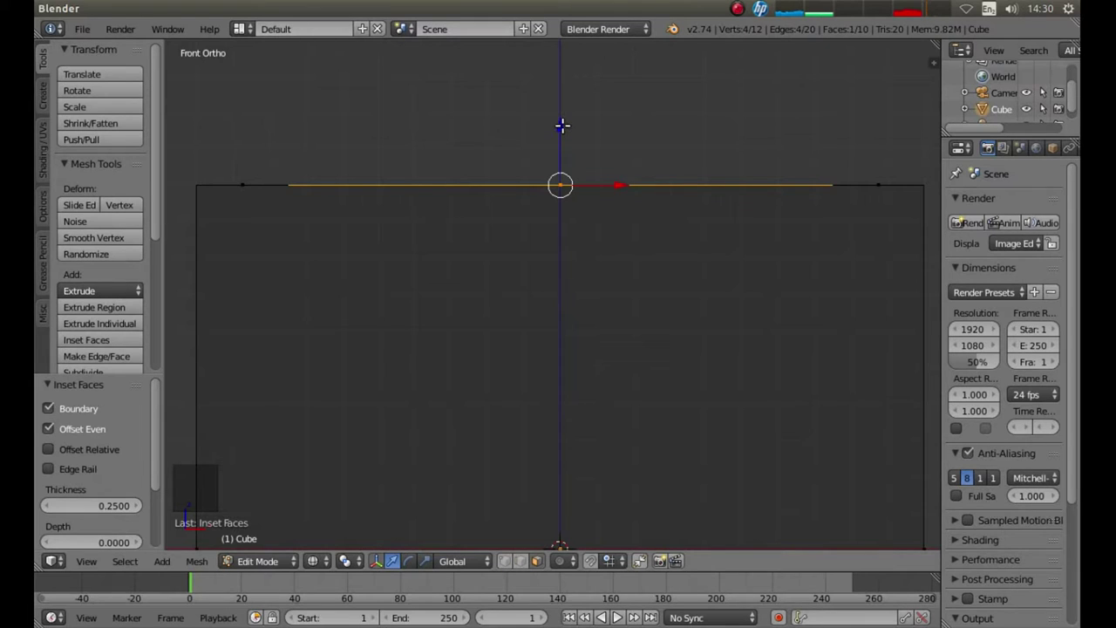
Step: Extrude the inset face down into the cube to form the tray cavity and return to Object Mode
key("e")
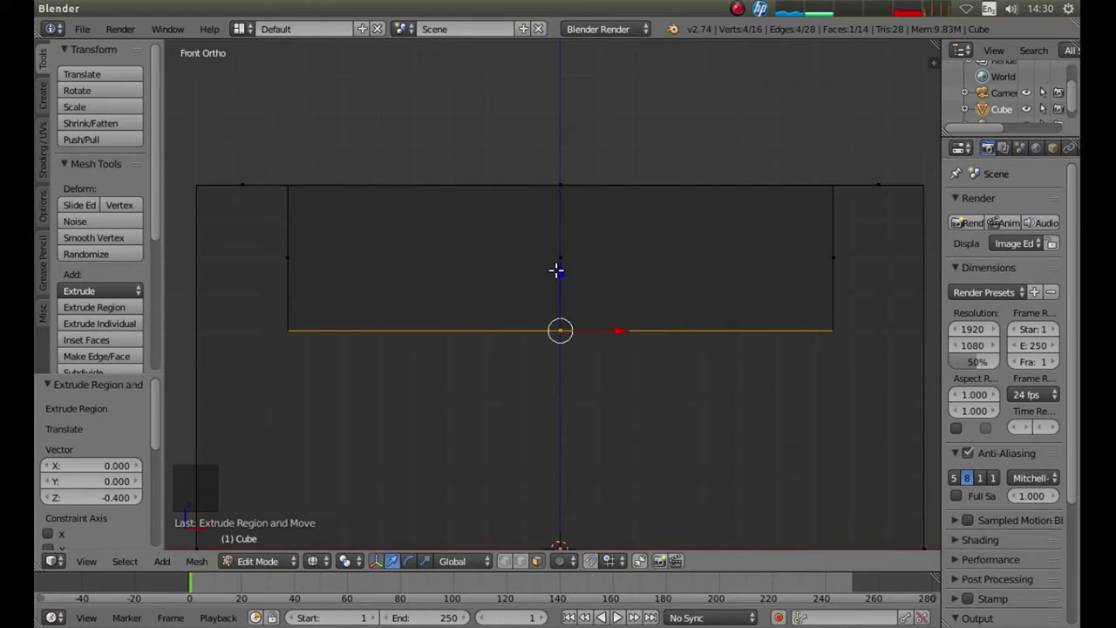
scroll("down", 3)
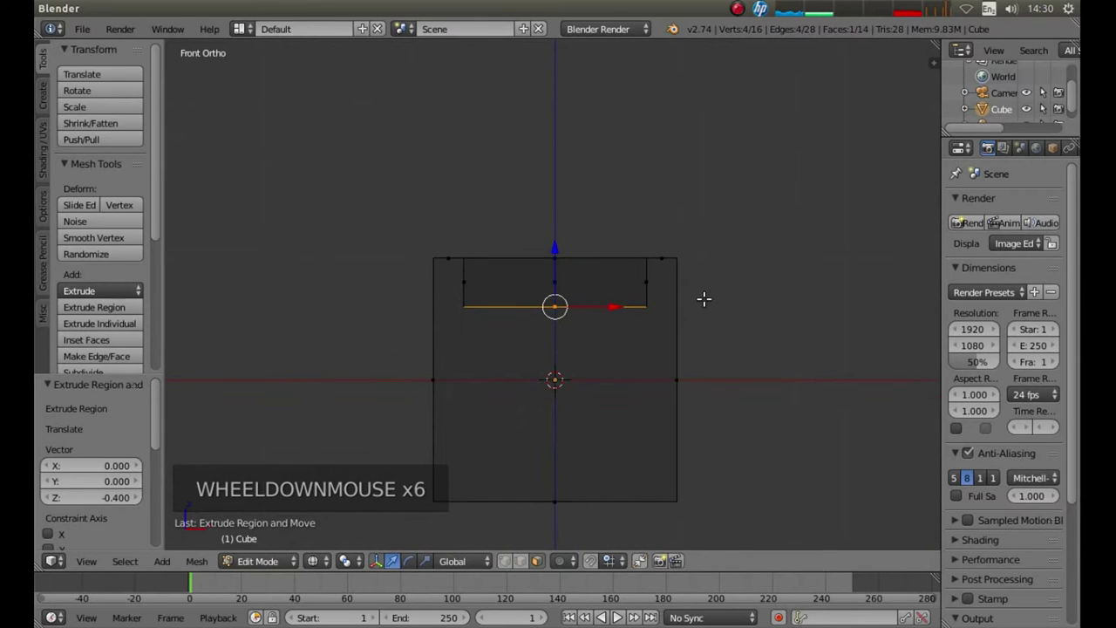
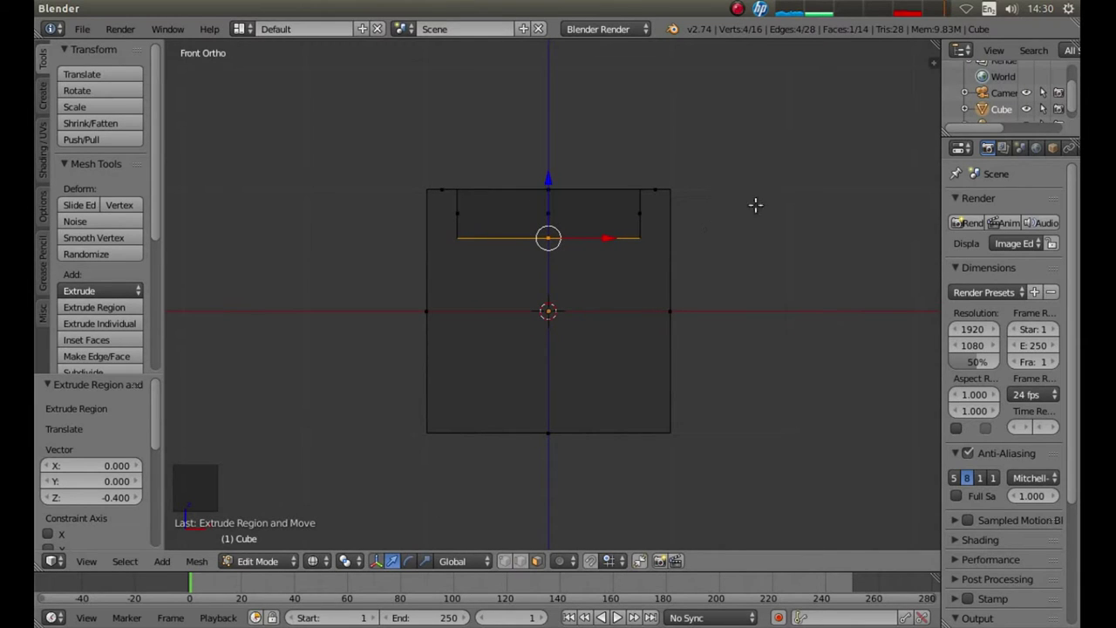
key("Tab")
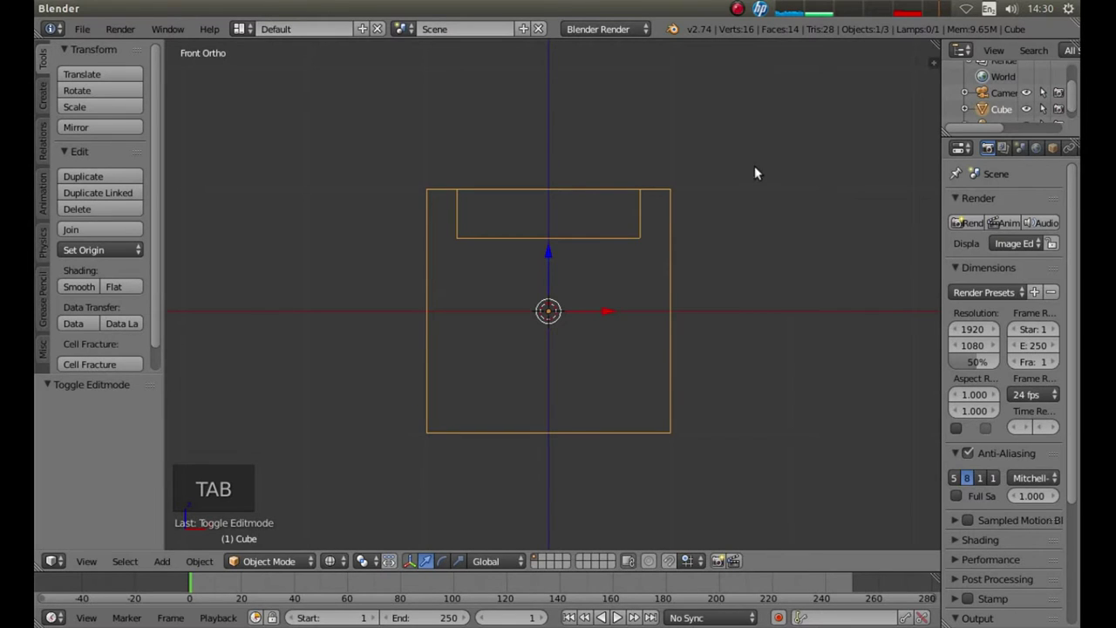
Step: Switch back to solid shading and orbit to look down into the hollowed cube
key("z")
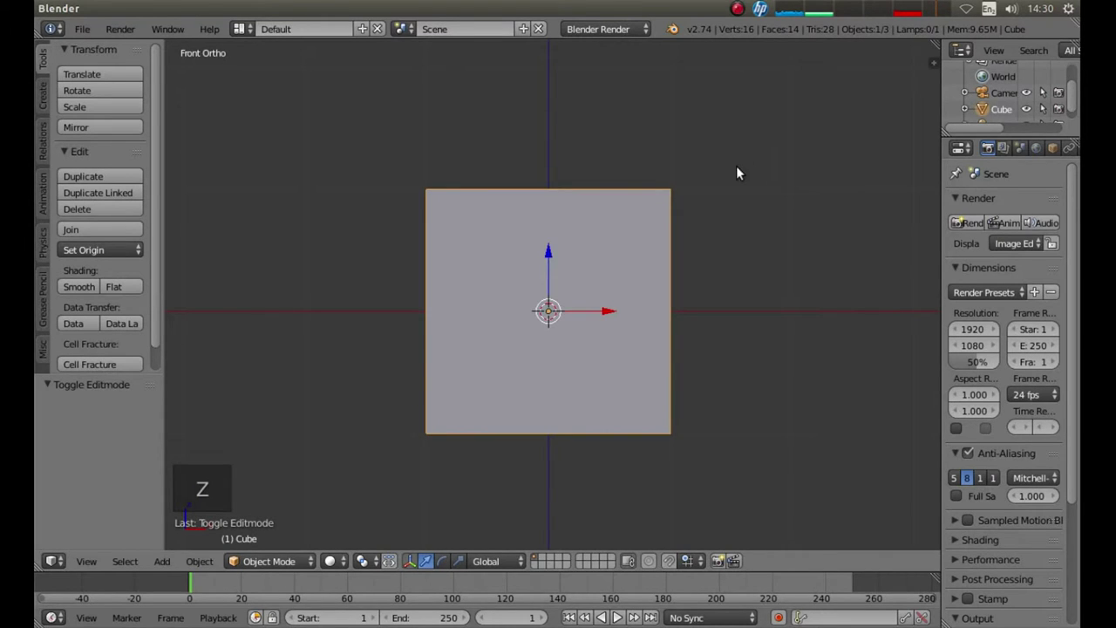
middle_click(793, 134)
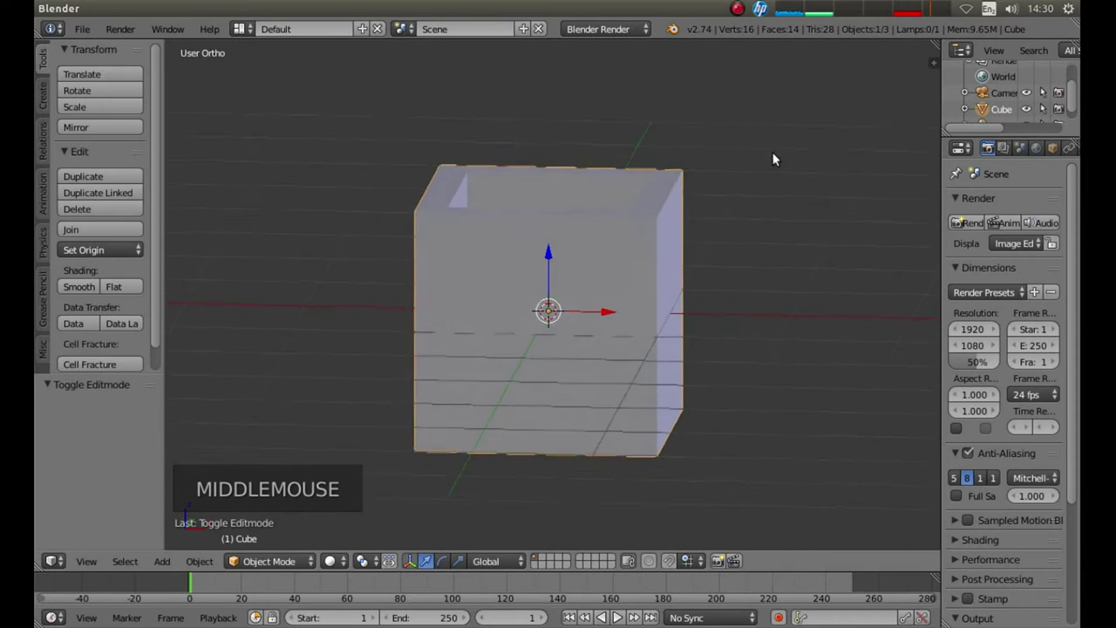
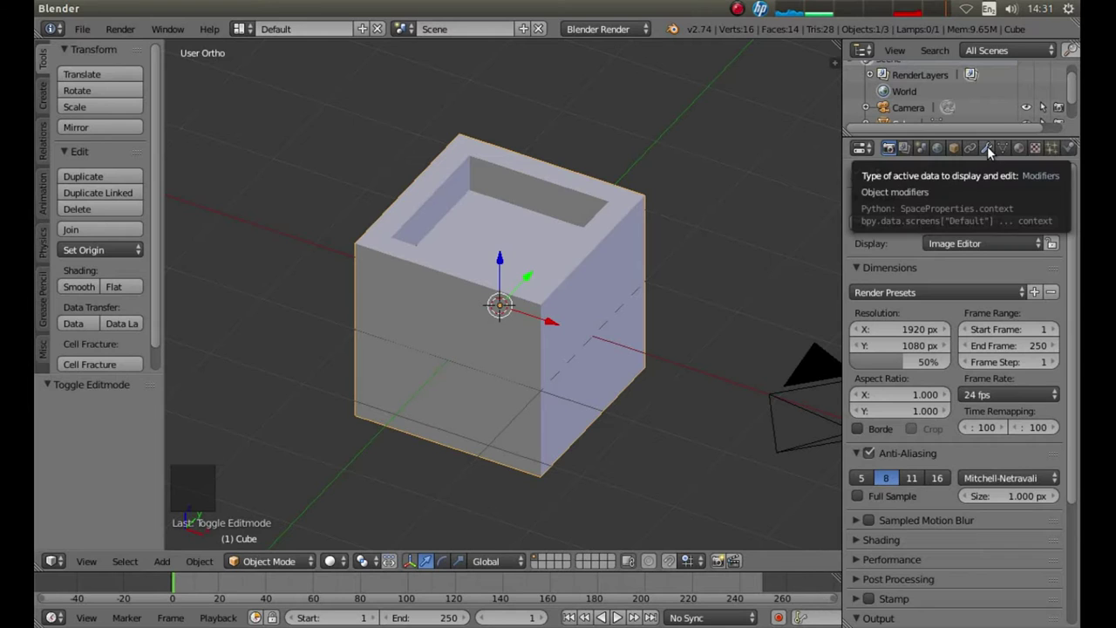
Step: Add a Bevel modifier to the cube, adjust it and apply it so the rounded edges are permanent
left_click(995, 152)
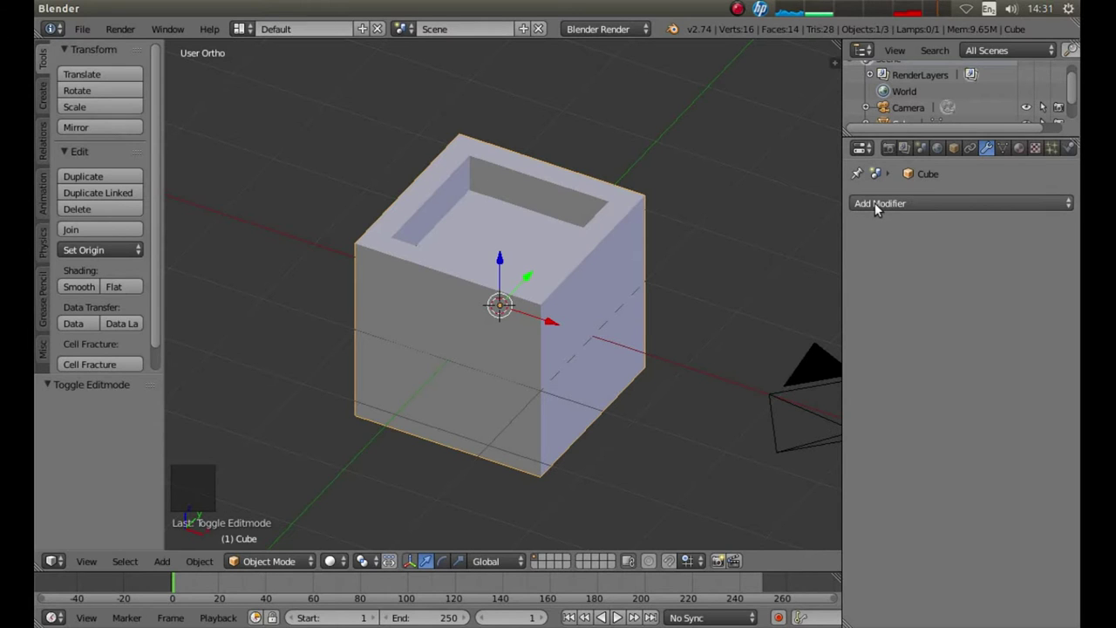
left_click(882, 208)
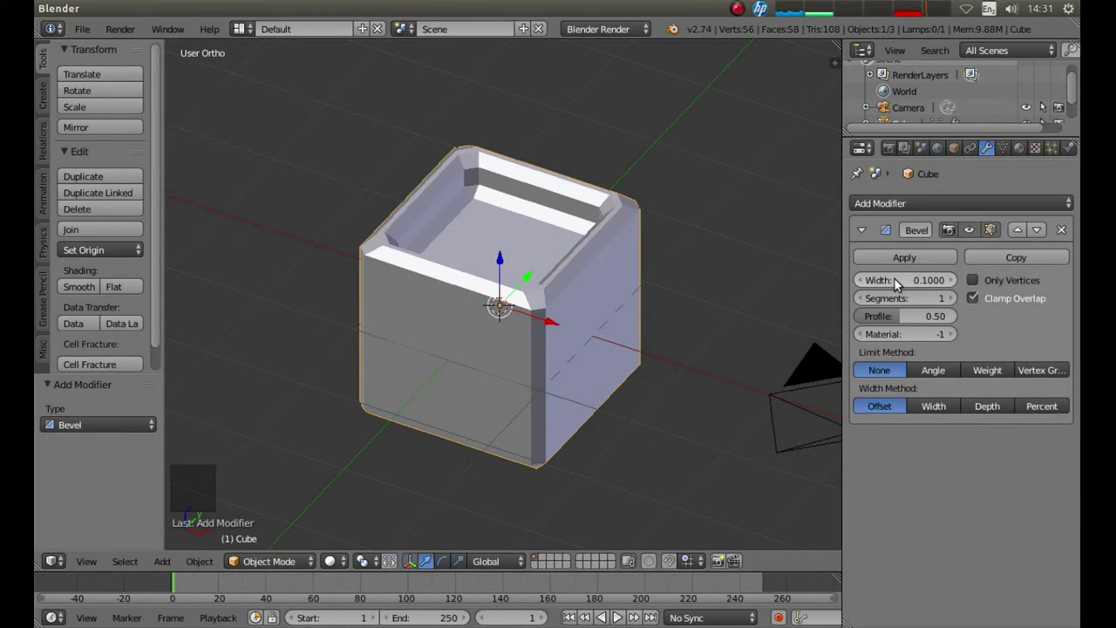
left_click(900, 284)
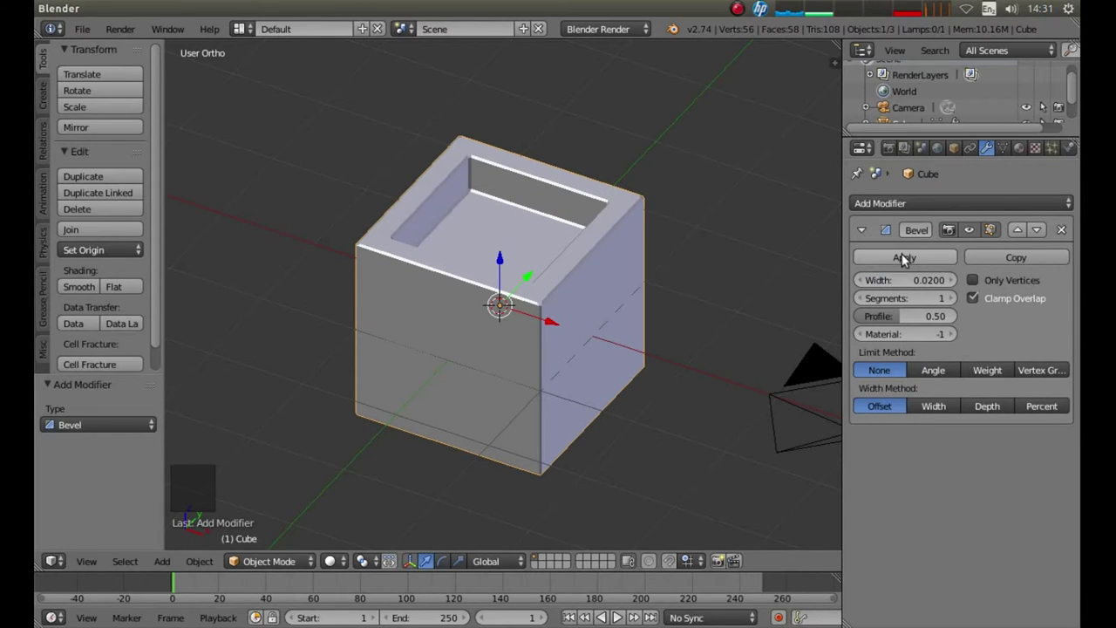
left_click(903, 264)
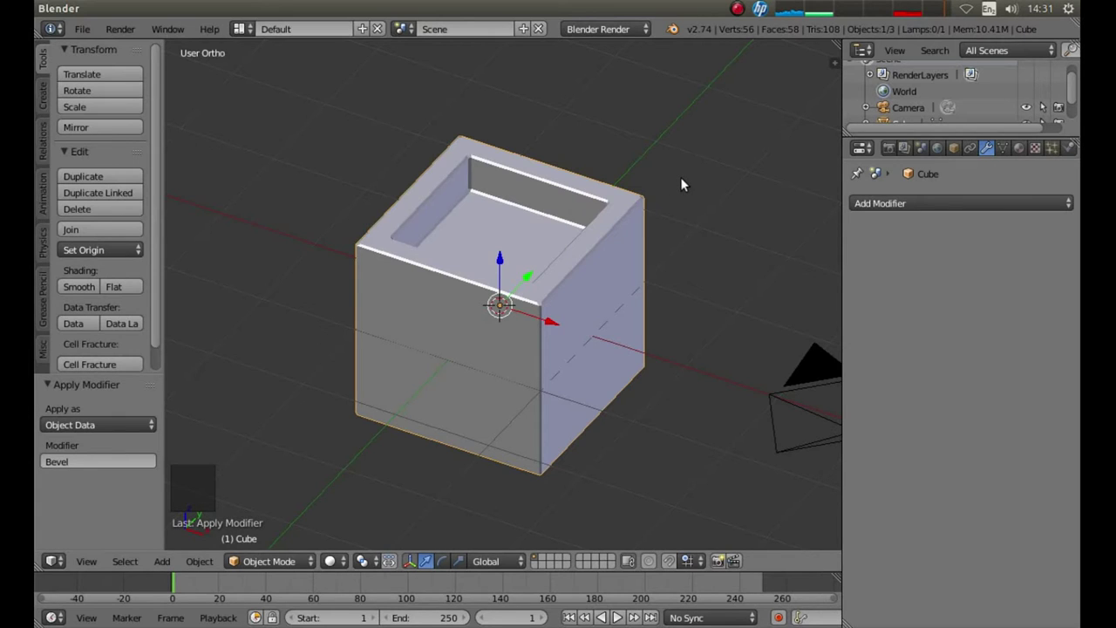
Step: View the box from underneath and enter Edit Mode on its mesh
key("ctrl+KP_7")
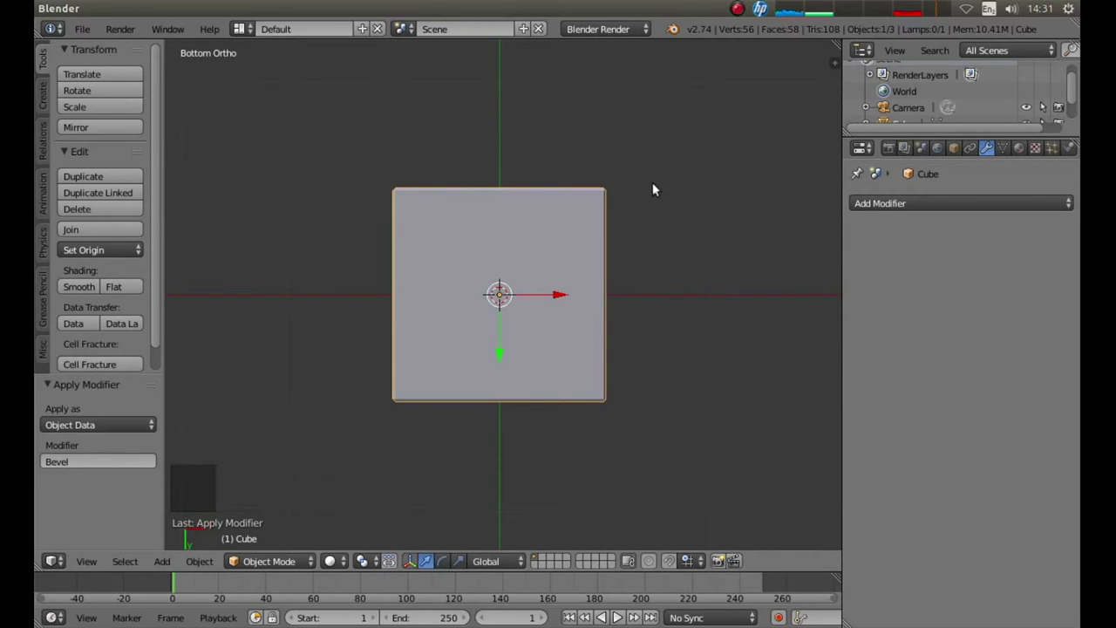
key("Tab")
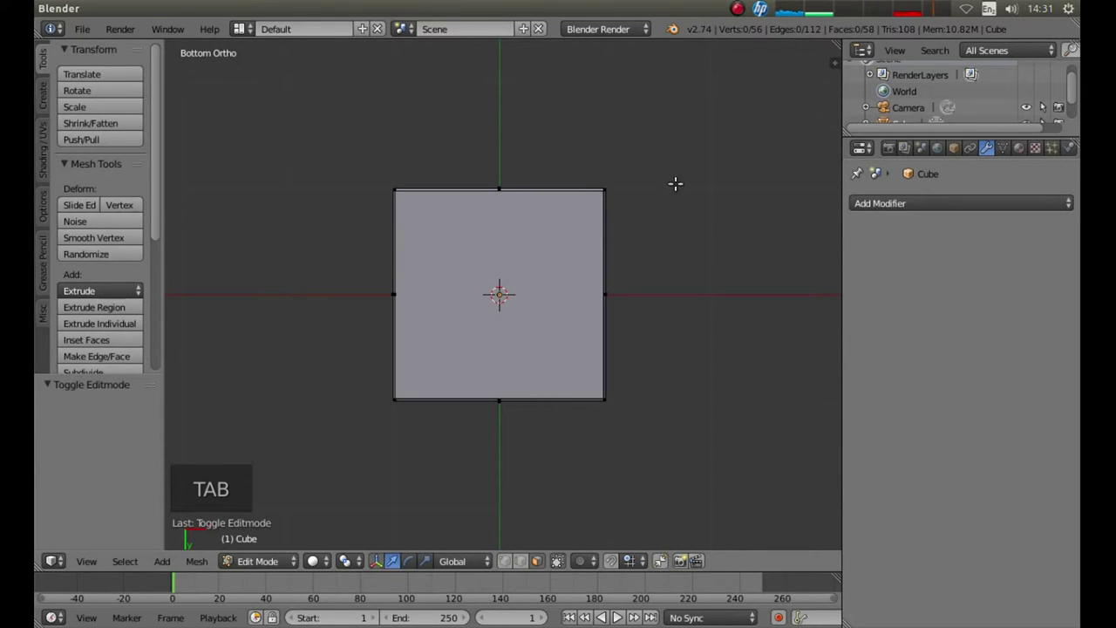
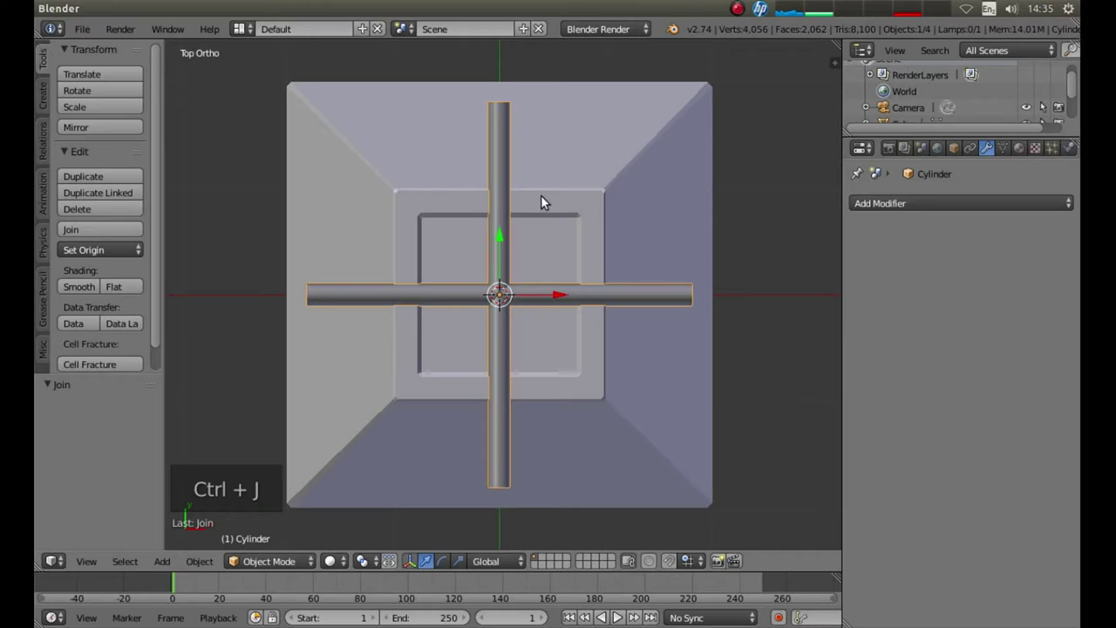
Step: From the front view, nudge the joined rods vertically until they rest on the box's top rim
key("KP_1")
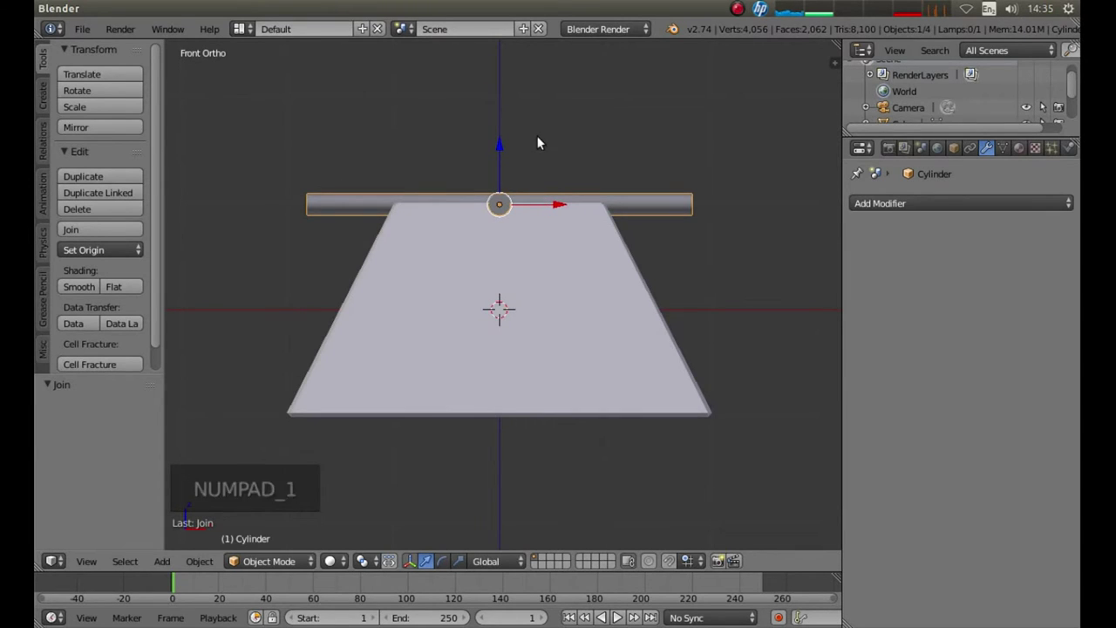
middle_click(542, 138)
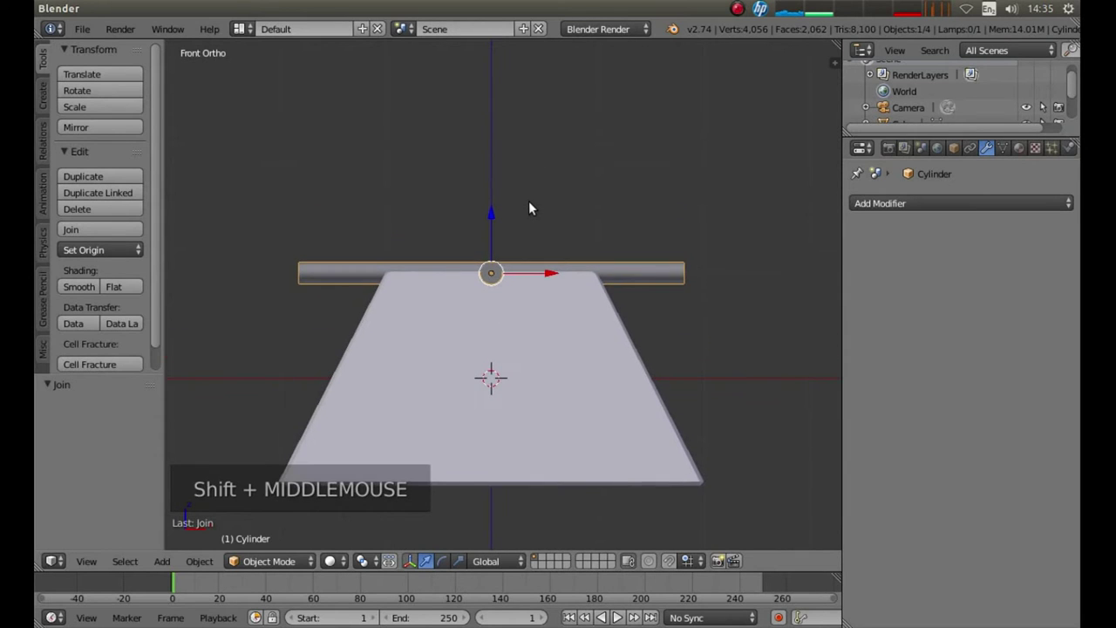
scroll("up", 3)
scroll("up", 3)
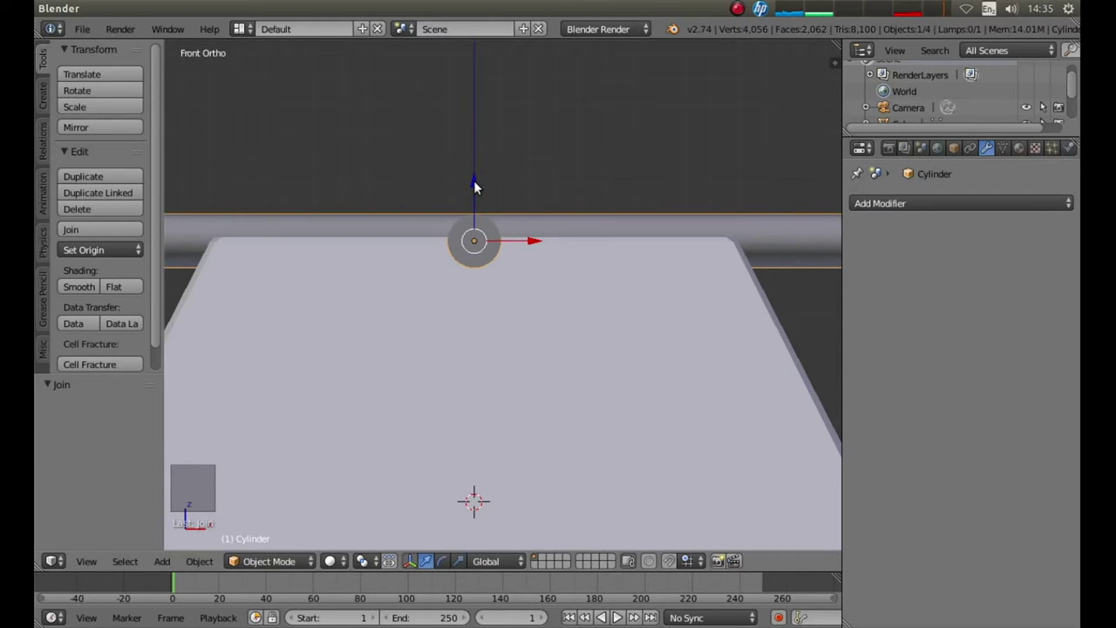
left_click(483, 185)
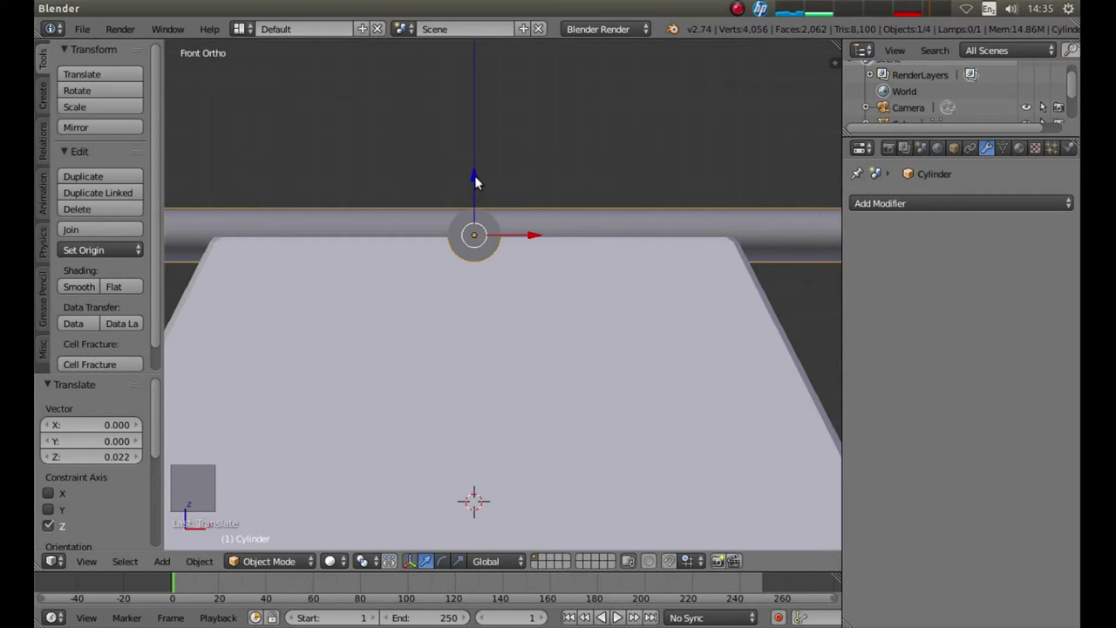
left_click(482, 180)
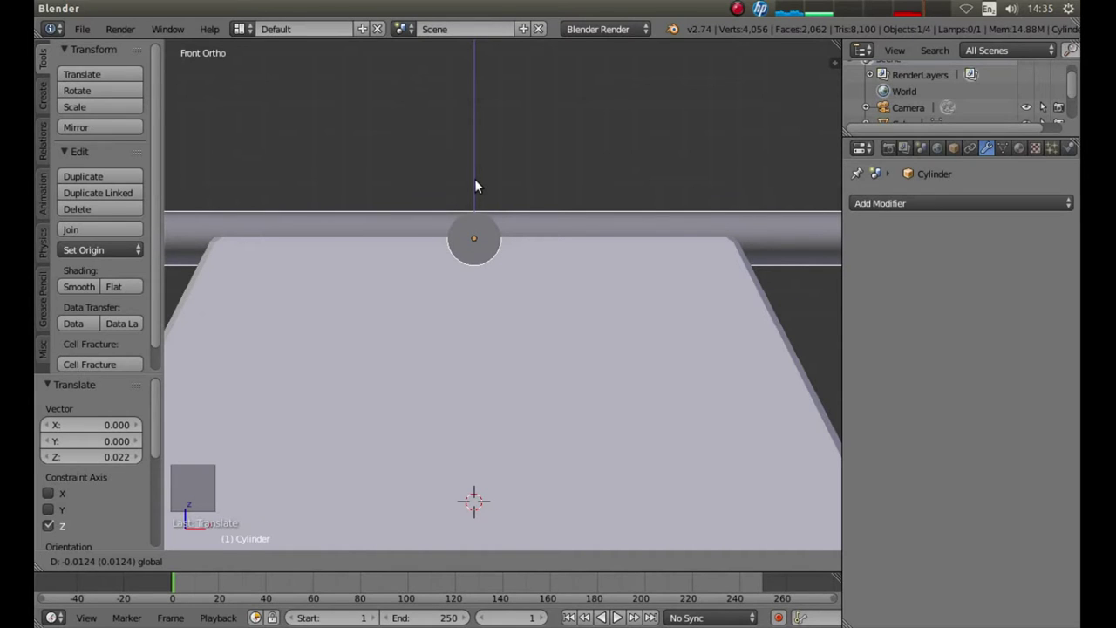
left_click(483, 183)
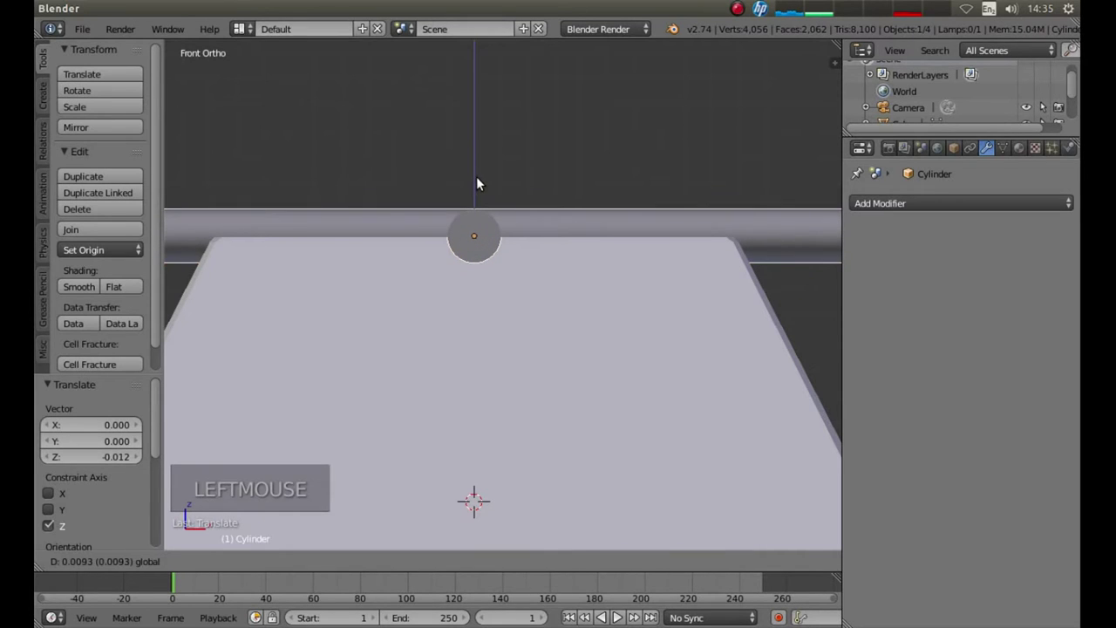
scroll("up", 3)
scroll("down", 3)
scroll("down", 3)
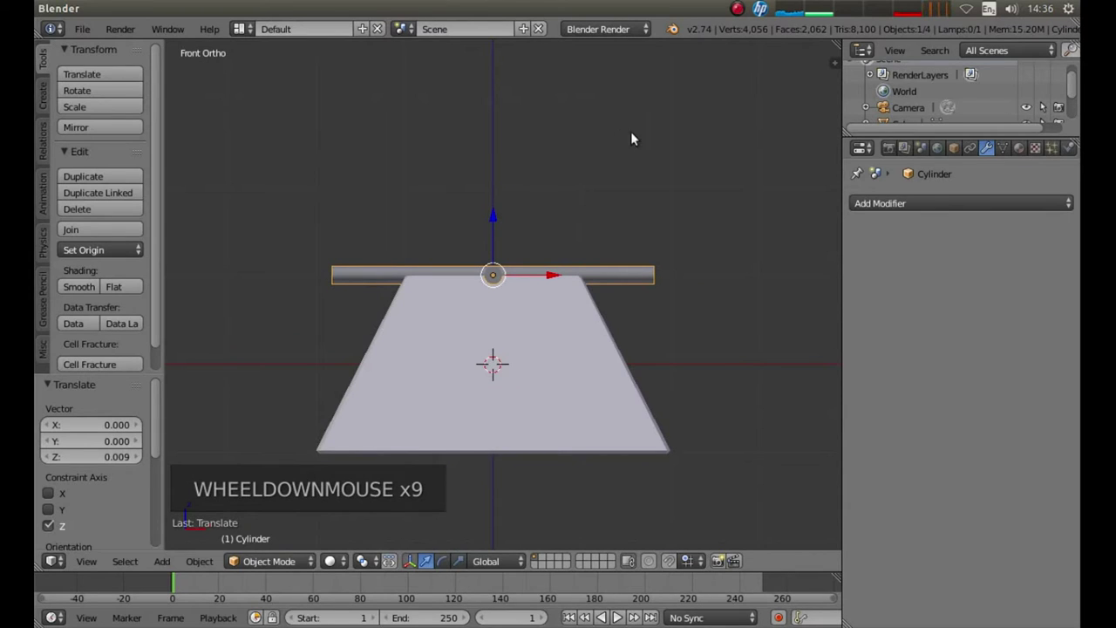
Step: Give the box a Boolean Difference modifier with the rod Cylinder as cutter and apply it
middle_click(687, 116)
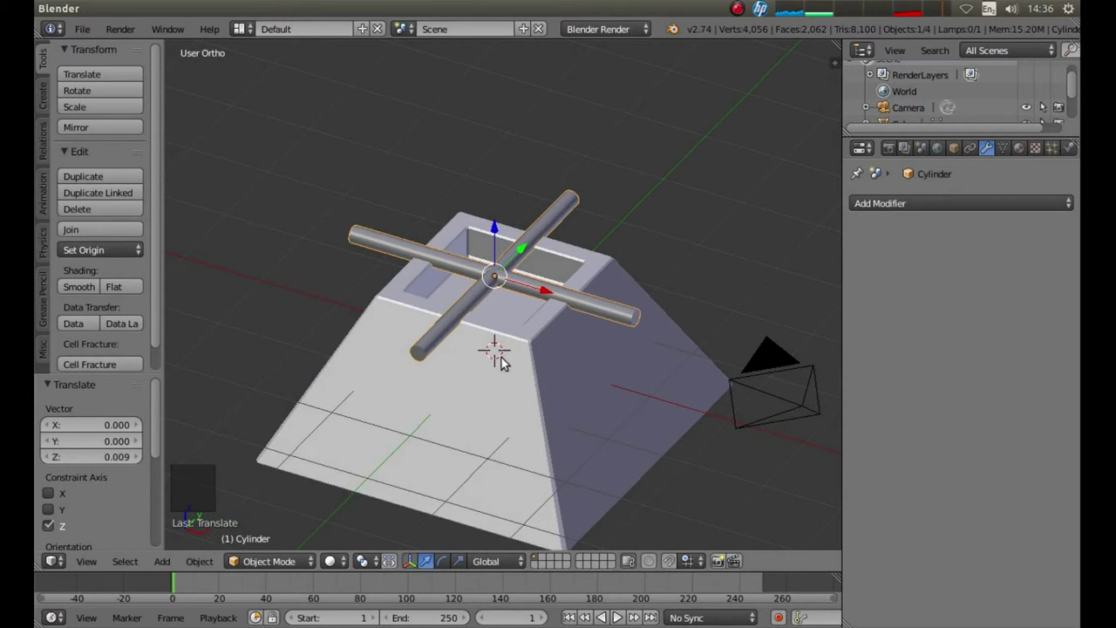
right_click(508, 360)
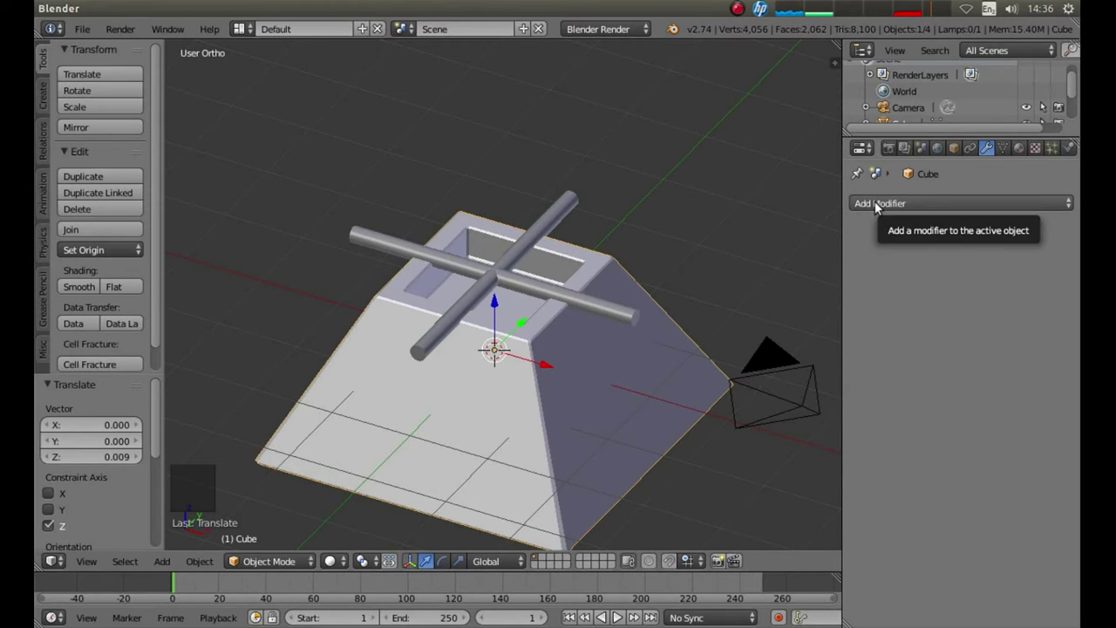
left_click(882, 205)
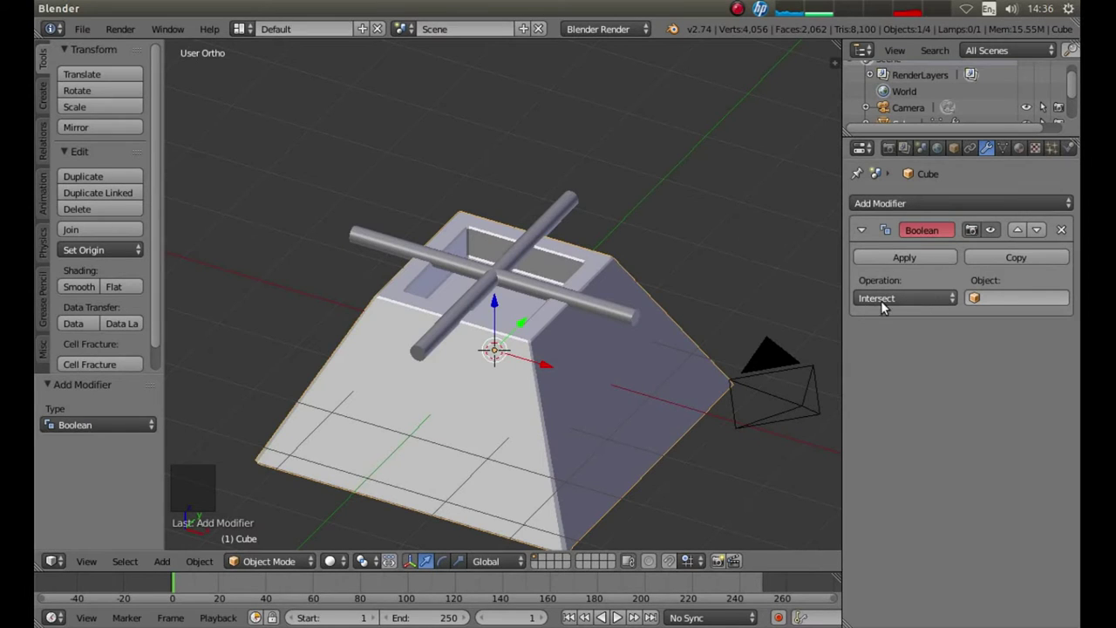
left_click(895, 302)
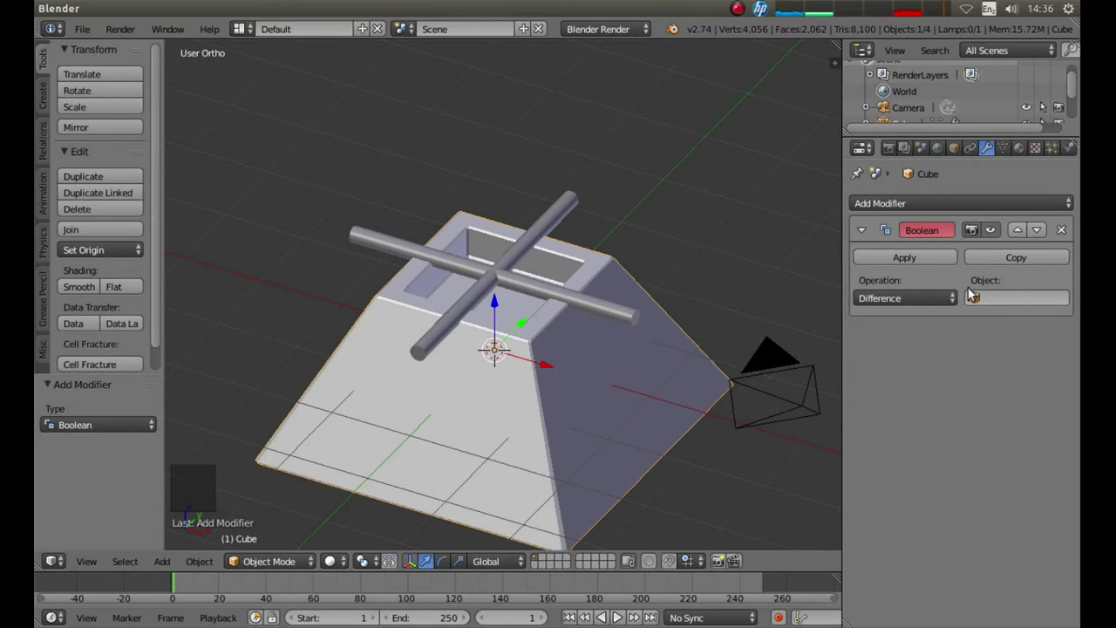
left_click(1003, 301)
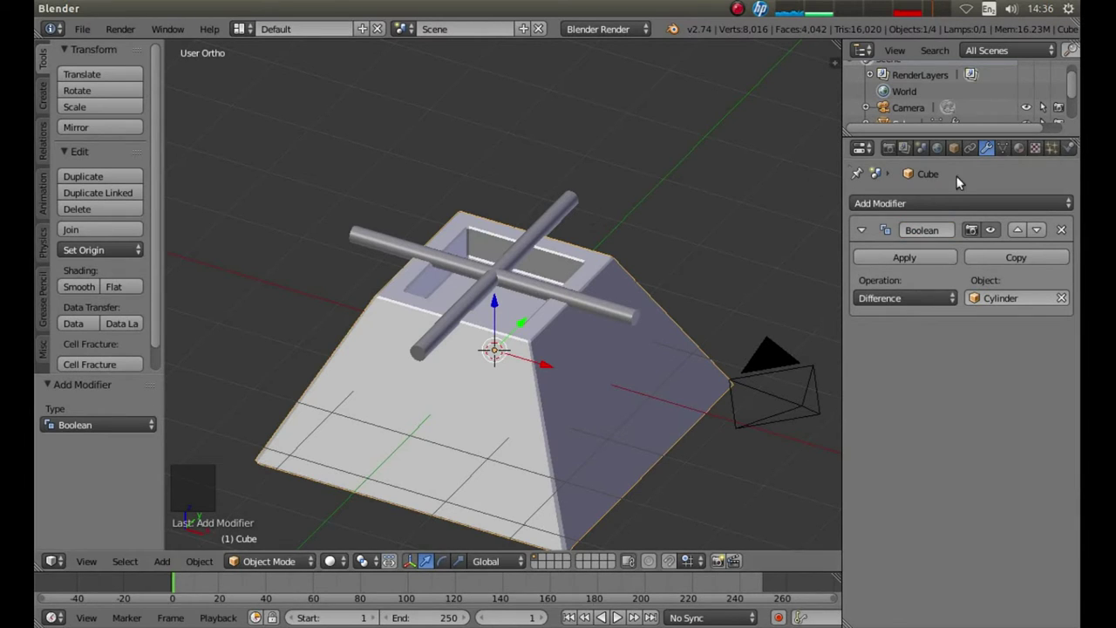
left_click(906, 255)
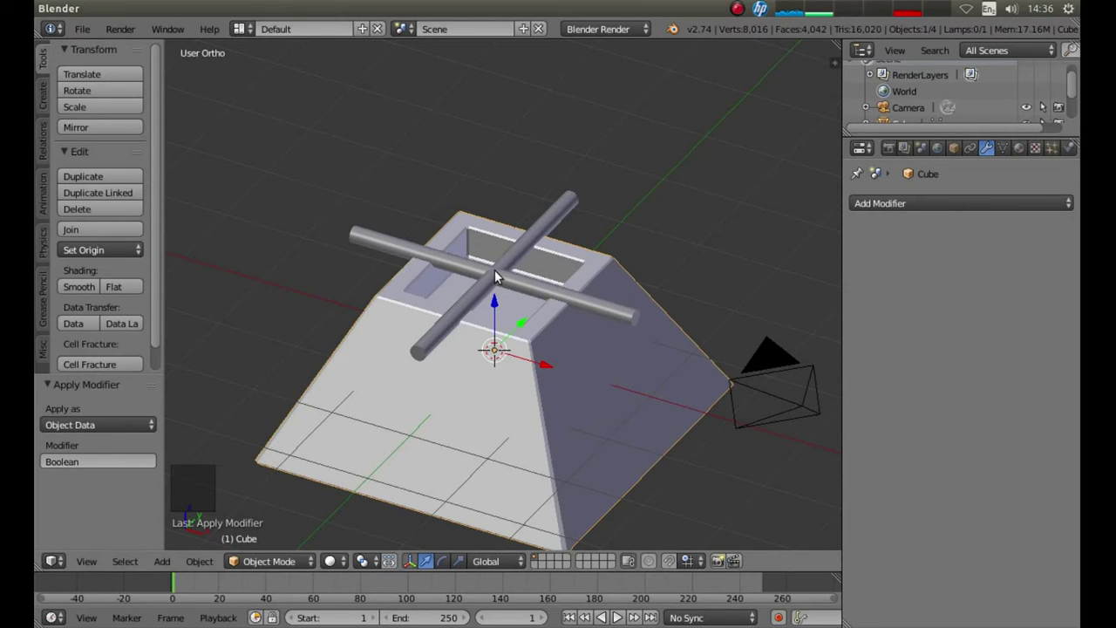
Step: Delete the cutter rods, leaving curved notches in the box's rim
right_click(500, 274)
key("x")
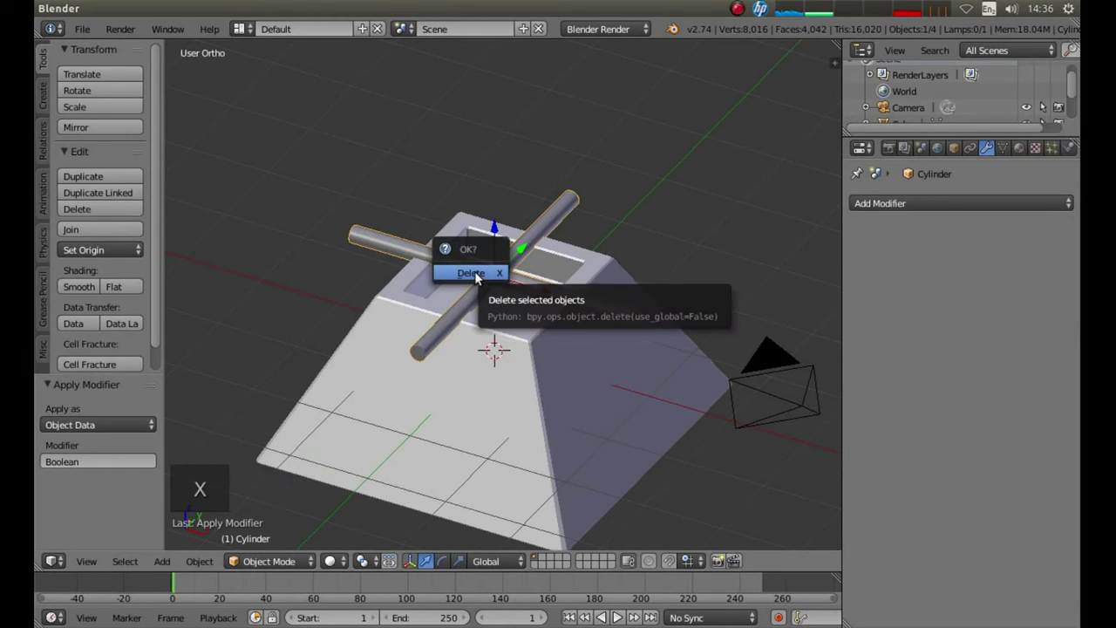
scroll("up", 3)
scroll("up", 3)
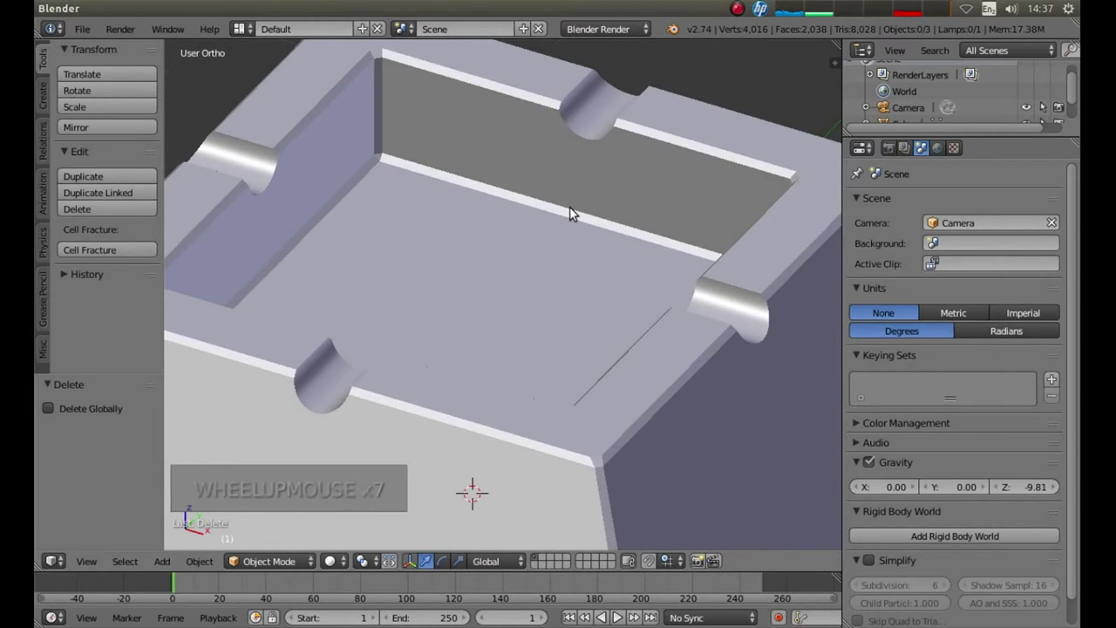
scroll("down", 3)
scroll("down", 3)
scroll("down", 3)
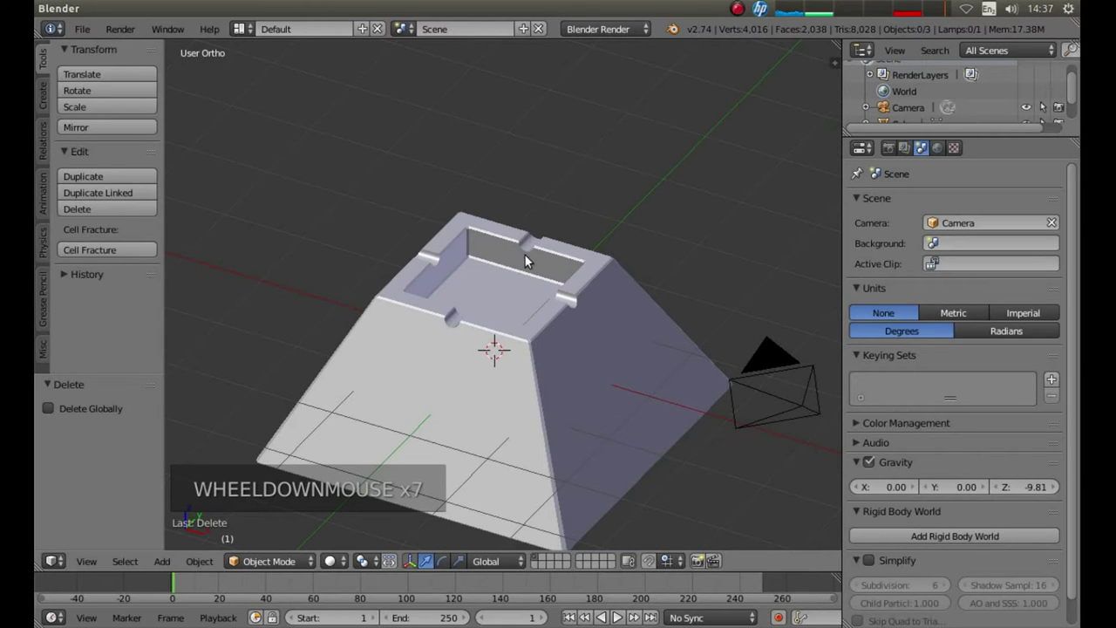
Step: Recentre on the ashtray in front orthographic view
key("KP_1")
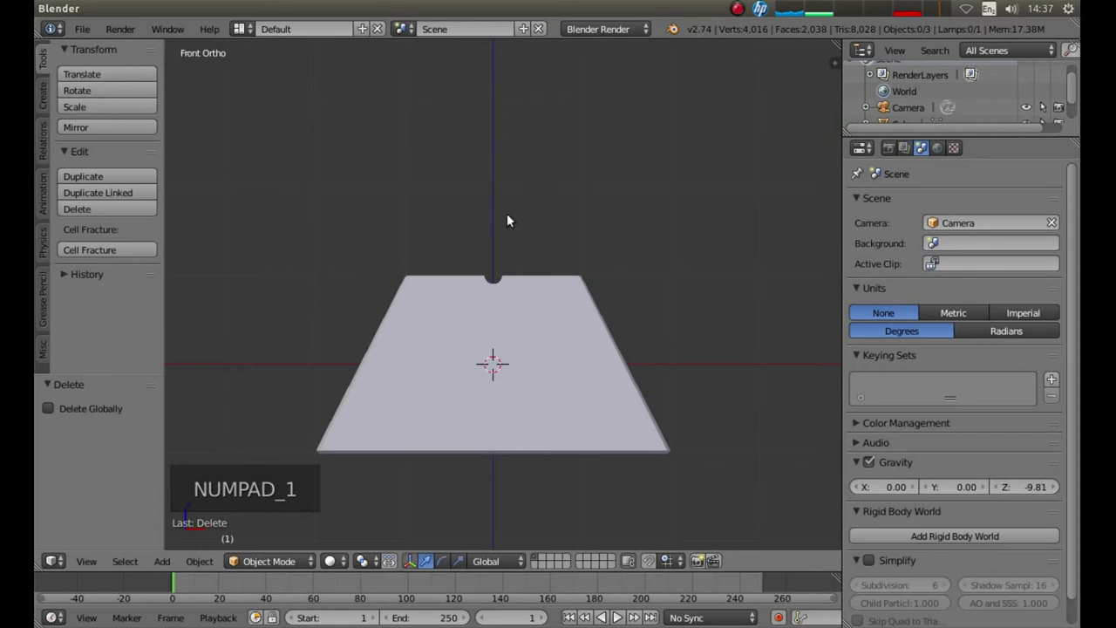
middle_click(507, 219)
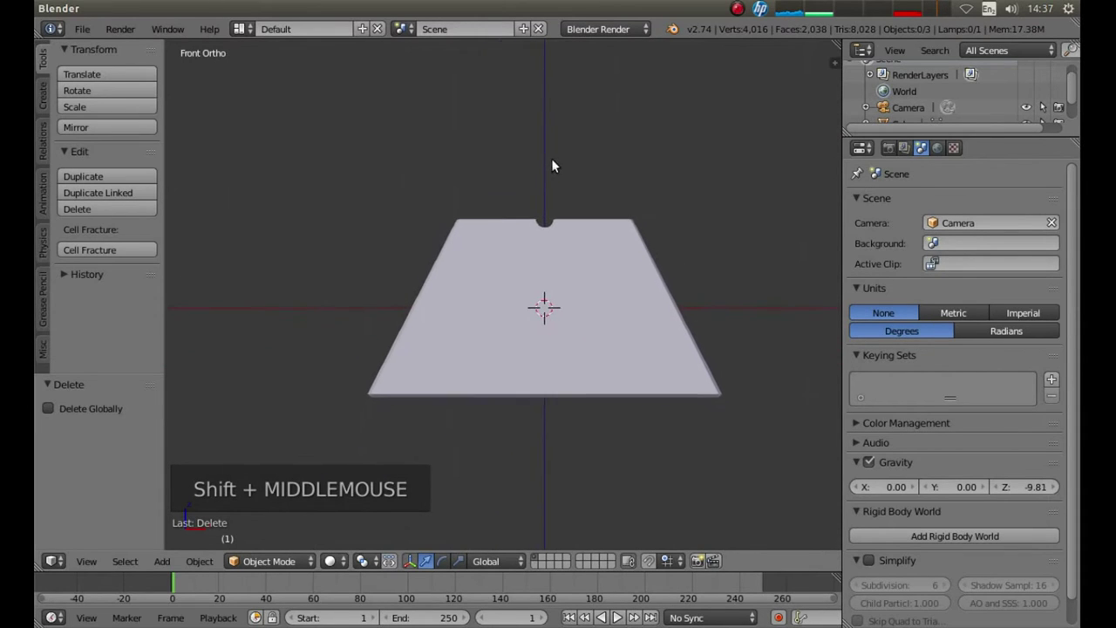
scroll("up", 3)
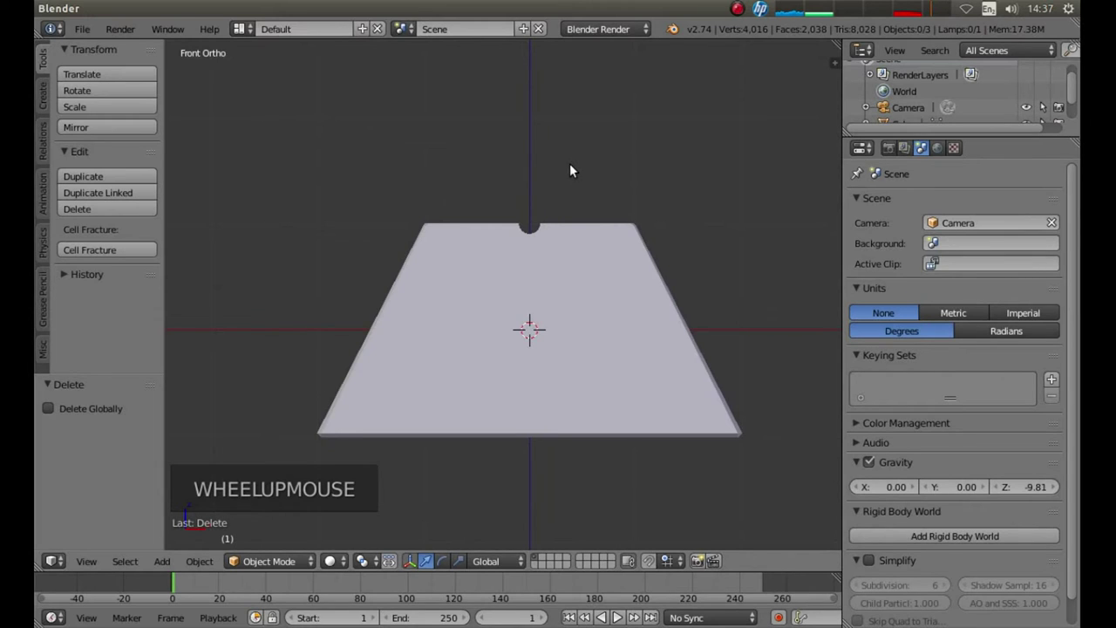
Step: In wireframe, give the ashtray body a Solidify modifier with thickness -0.05 and apply it
key("z")
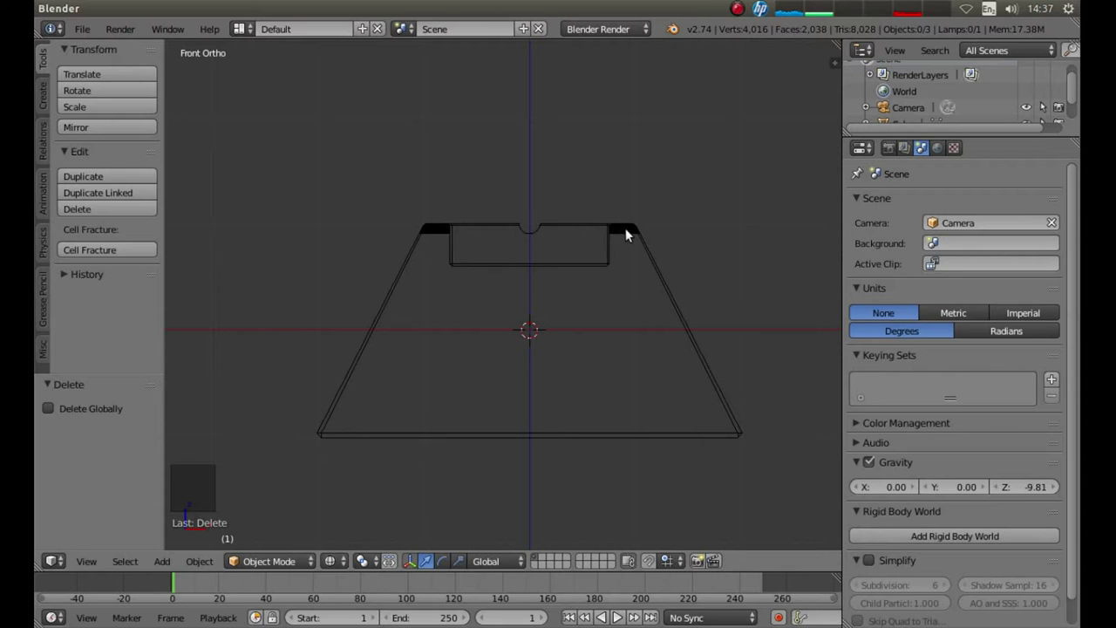
right_click(633, 232)
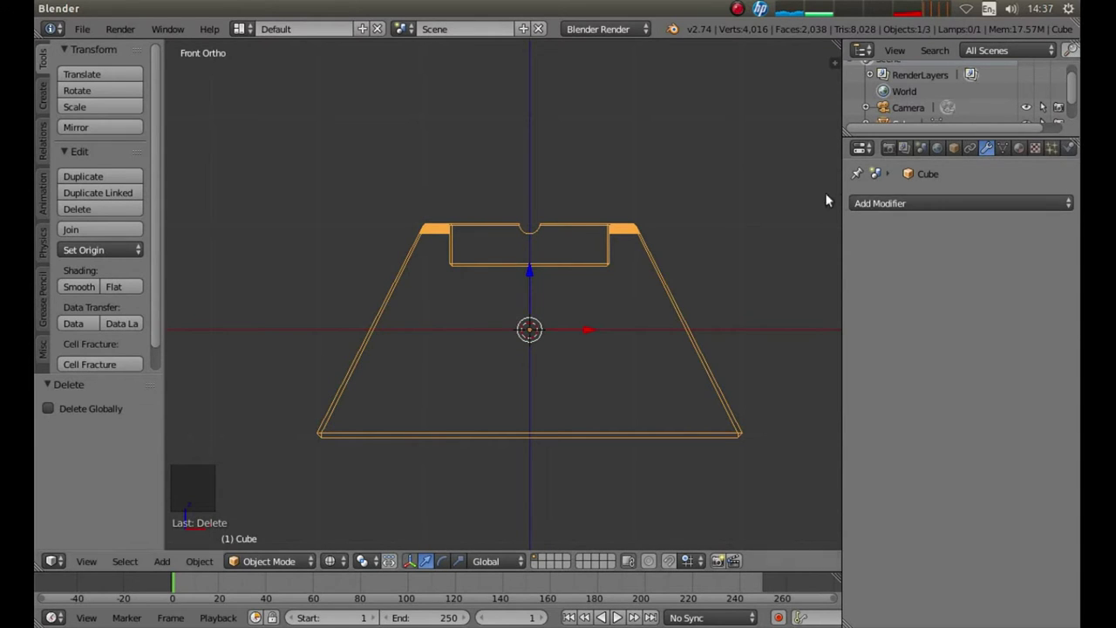
left_click(889, 206)
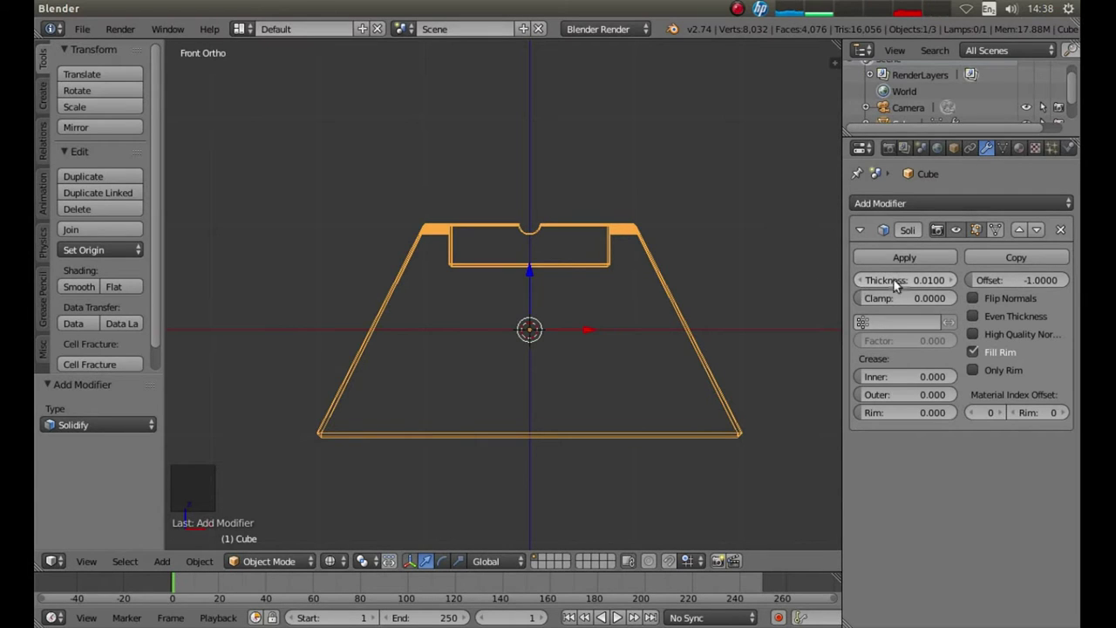
left_click(916, 284)
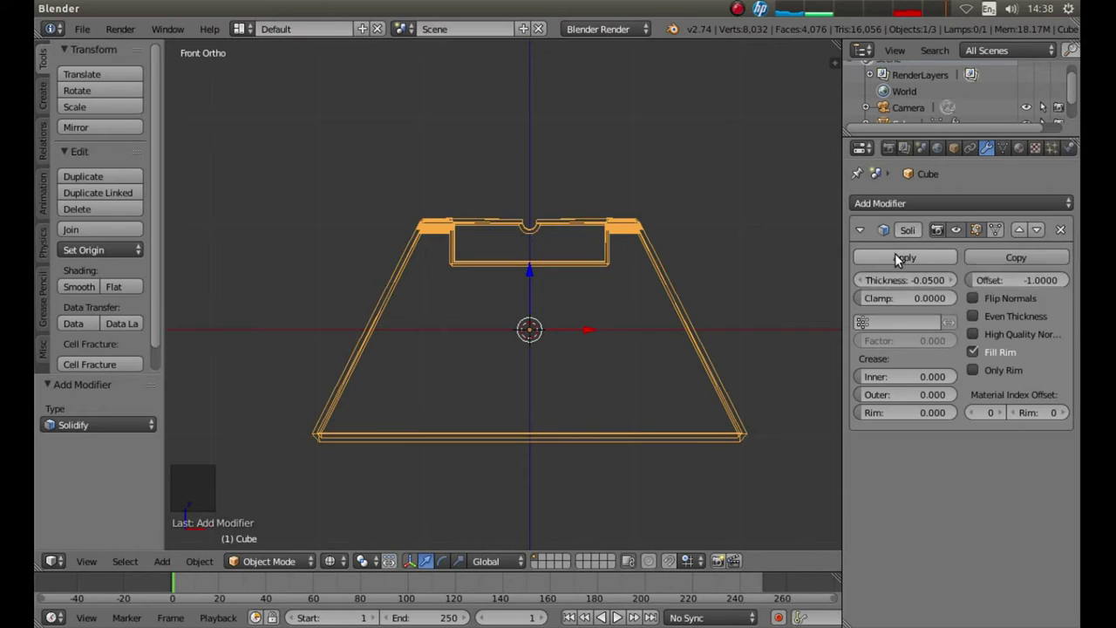
left_click(903, 258)
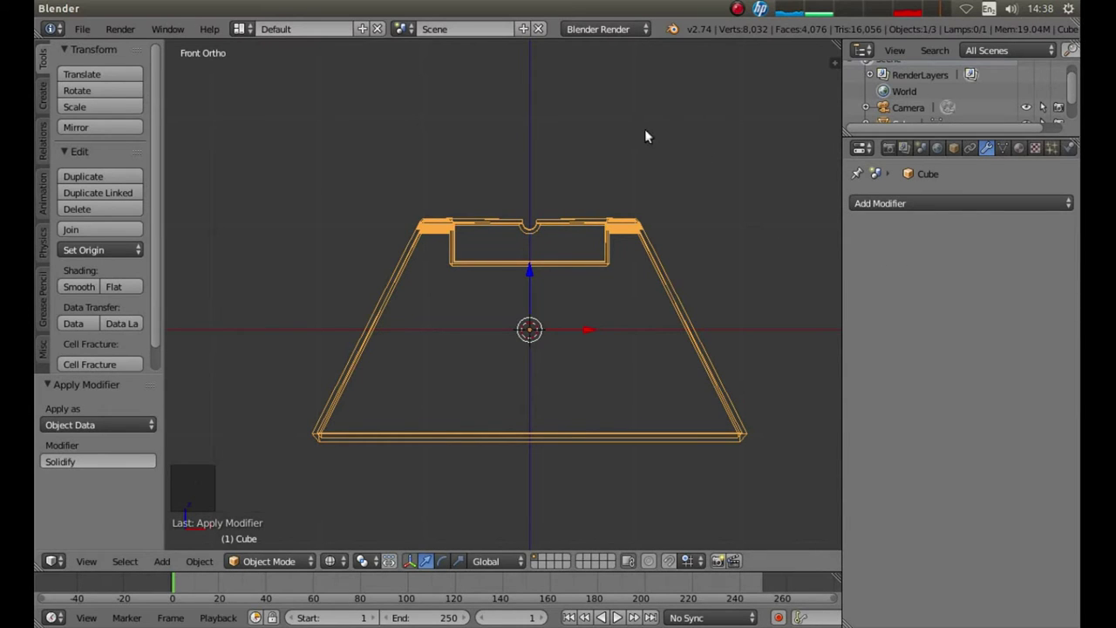
Step: Return the solidified ashtray to solid shading and adjust the zoom on it
key("z")
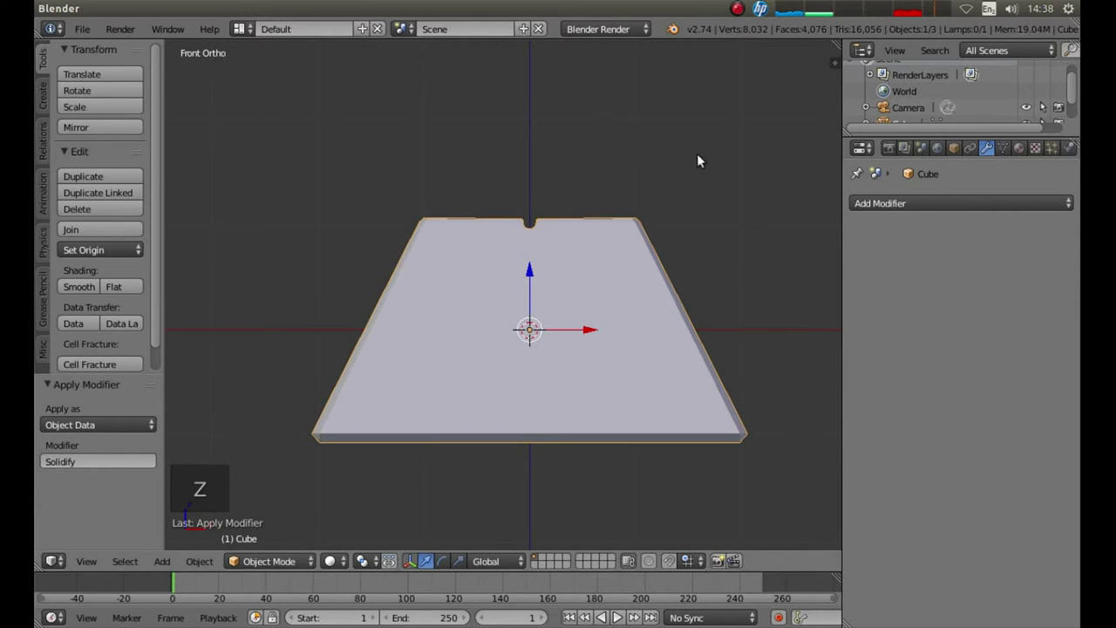
scroll("down", 3)
scroll("down", 3)
scroll("up", 3)
scroll("up", 3)
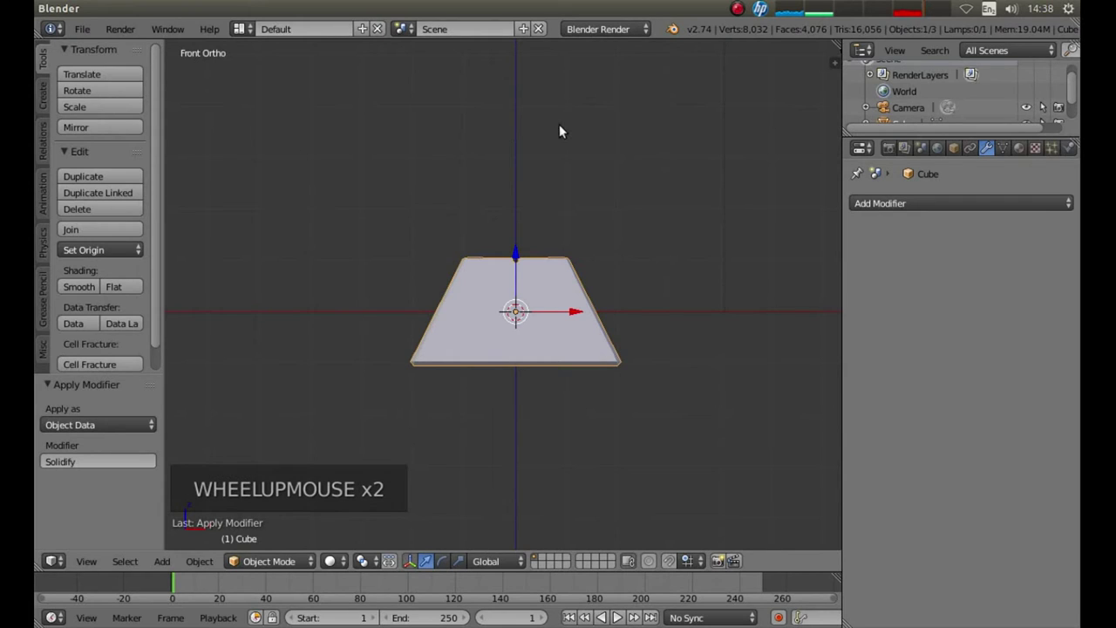
Step: Add a second cube (Cube.001) as a cutter block, scale it up and view the scene in wireframe
key("shift+a")
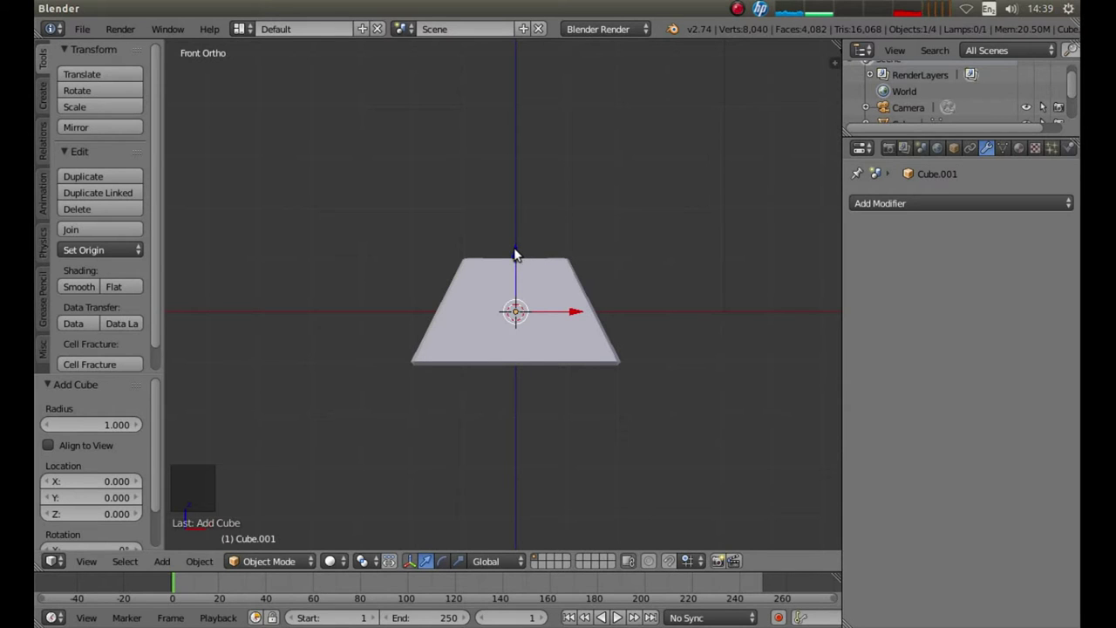
left_click(520, 251)
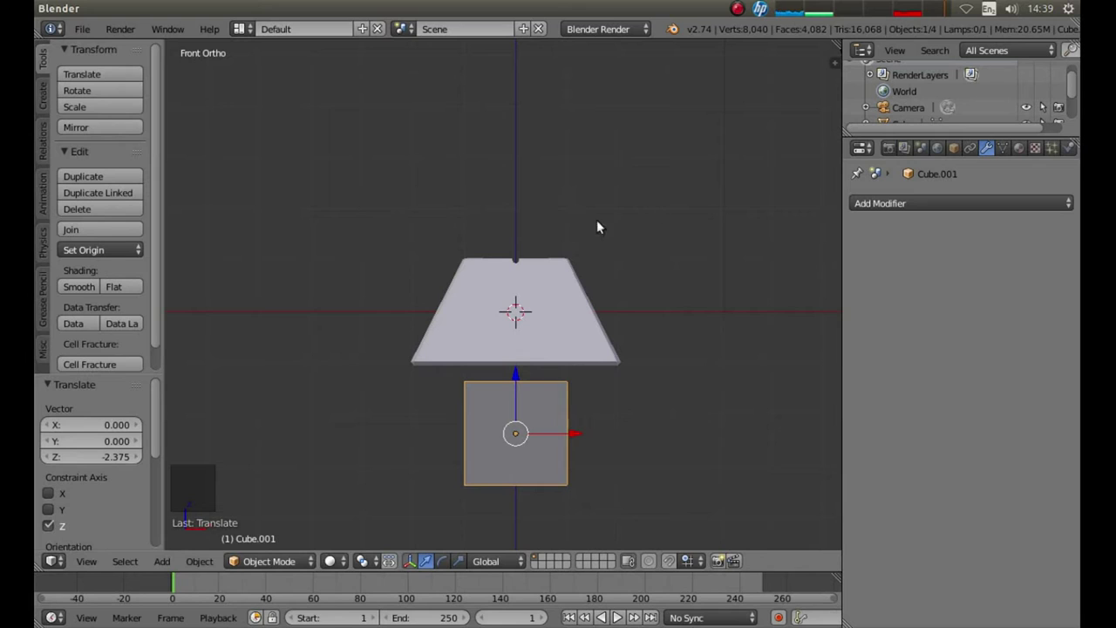
key("s")
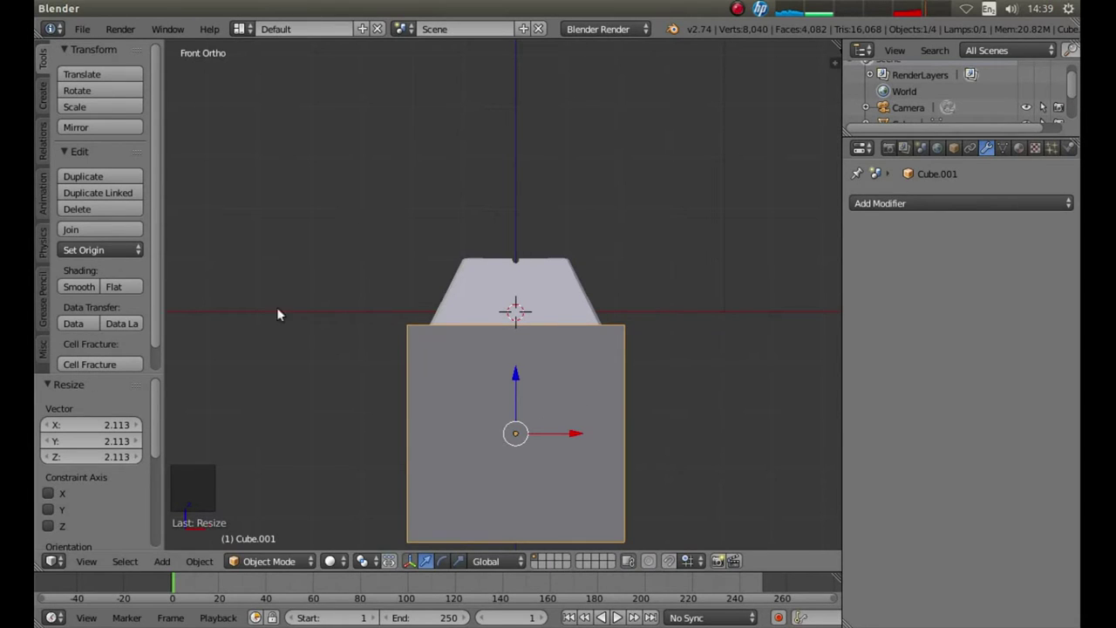
key("z")
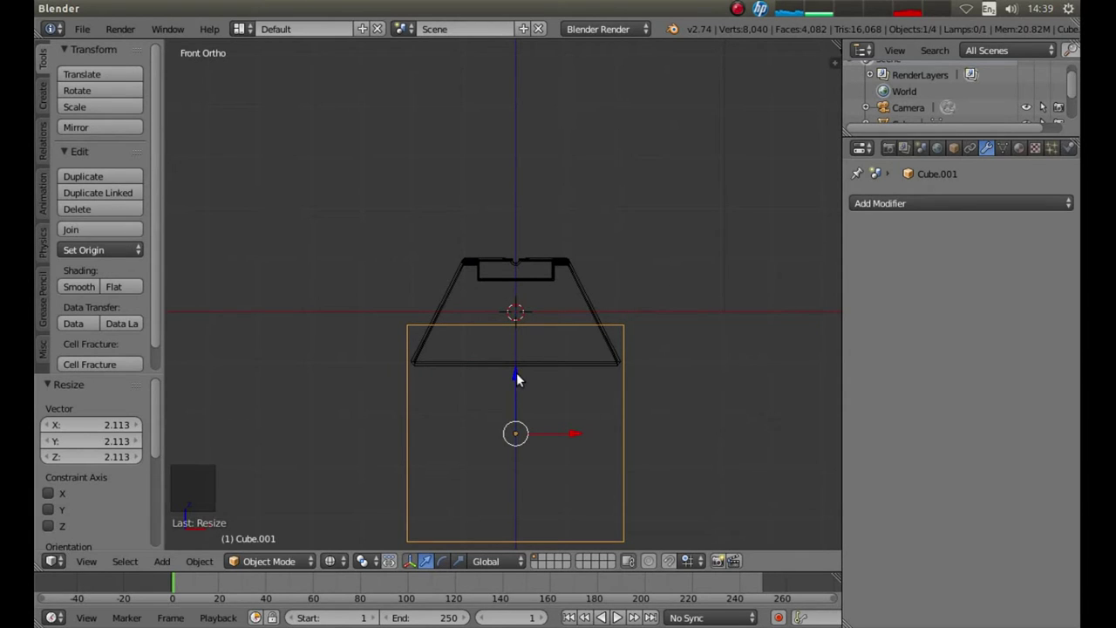
Step: Move the cutter block down along Z over the box's lower part, then return to solid shading
left_click(520, 376)
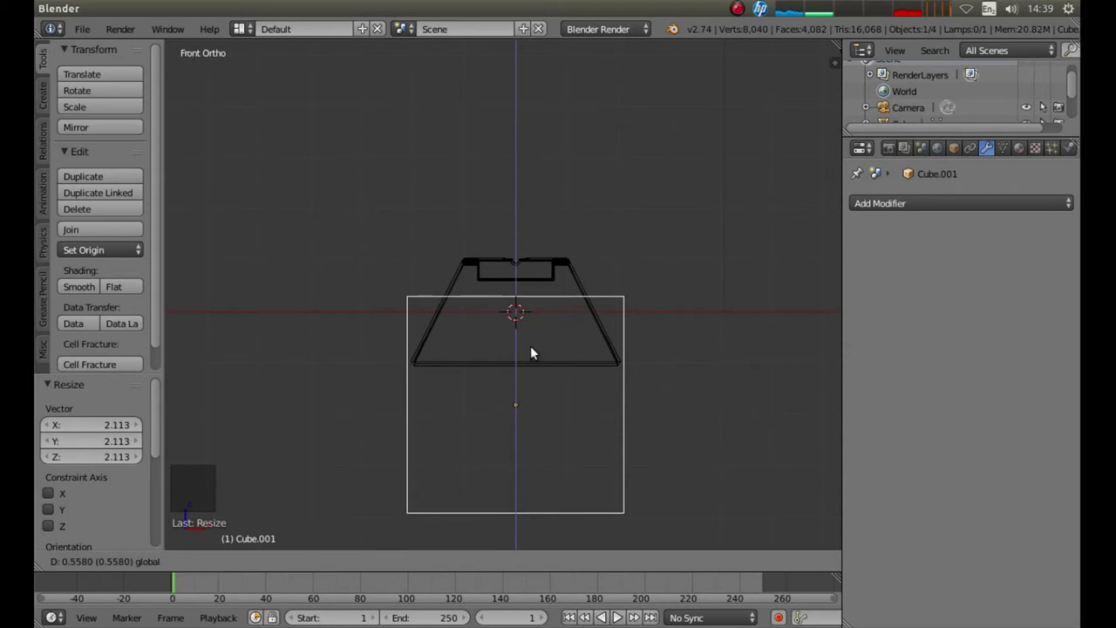
scroll("up", 3)
scroll("up", 3)
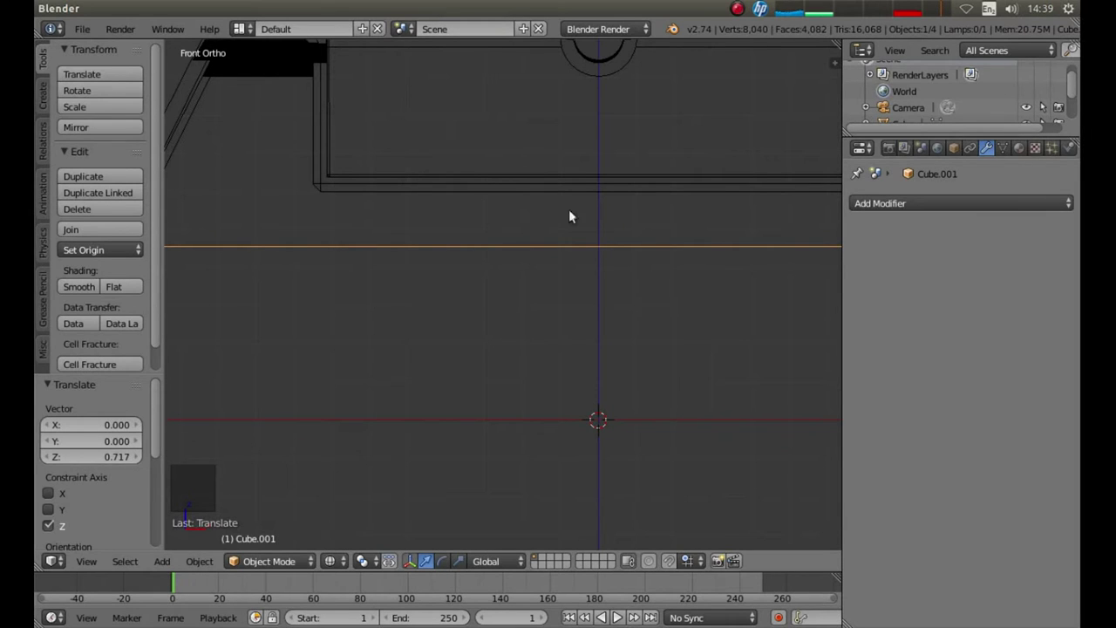
scroll("down", 3)
left_click(527, 385)
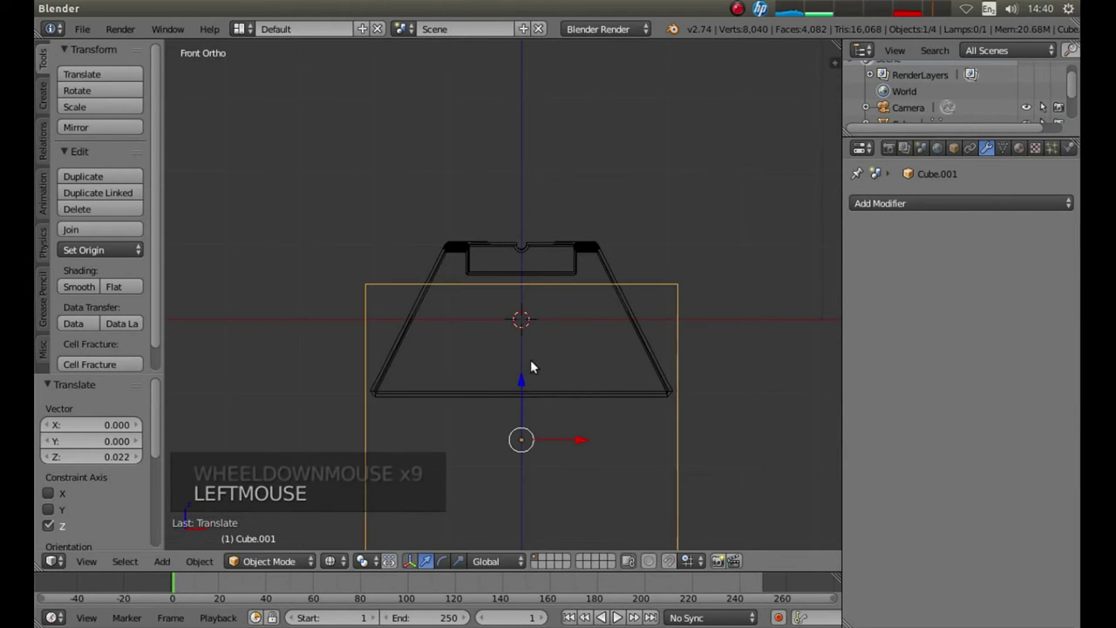
scroll("up", 3)
scroll("up", 3)
scroll("down", 3)
left_click(533, 410)
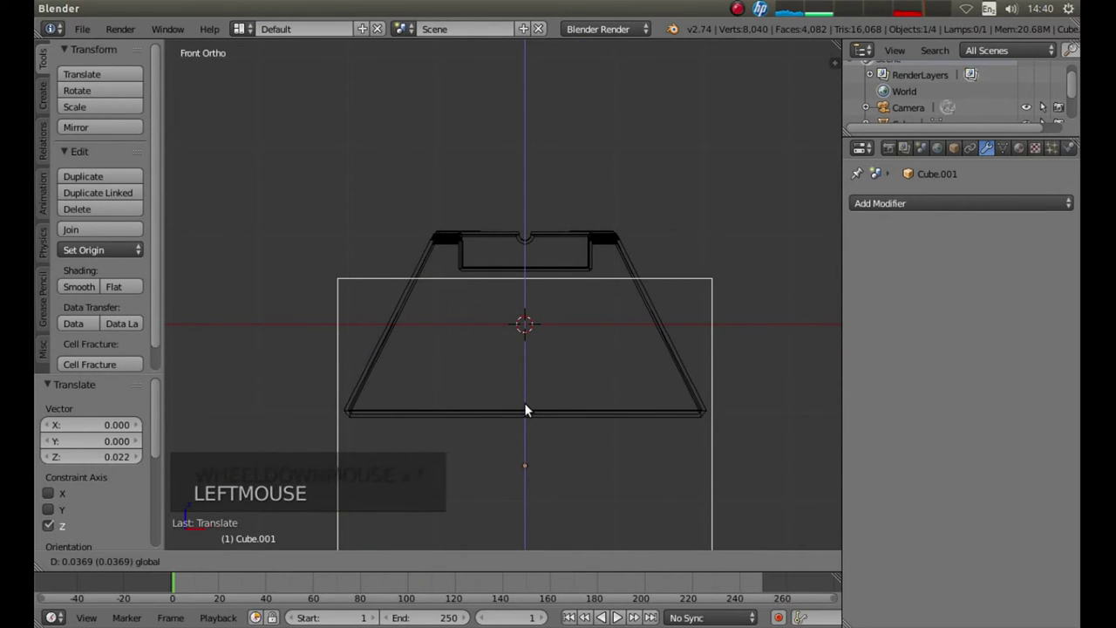
scroll("up", 3)
scroll("up", 3)
scroll("down", 3)
left_click(525, 360)
scroll("up", 3)
scroll("down", 3)
scroll("down", 3)
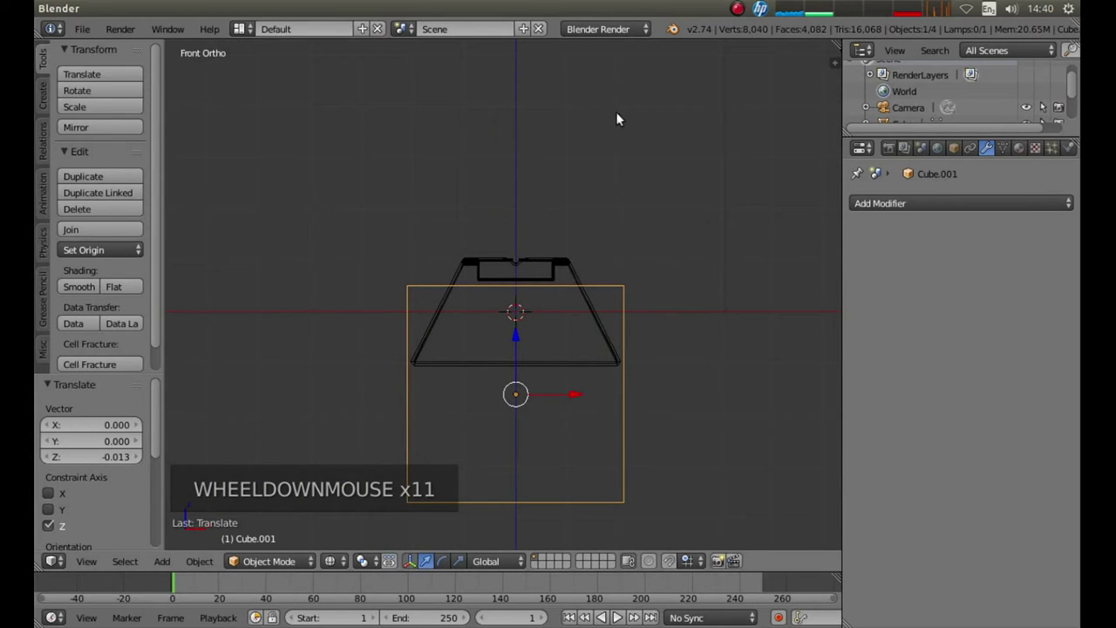
key("z")
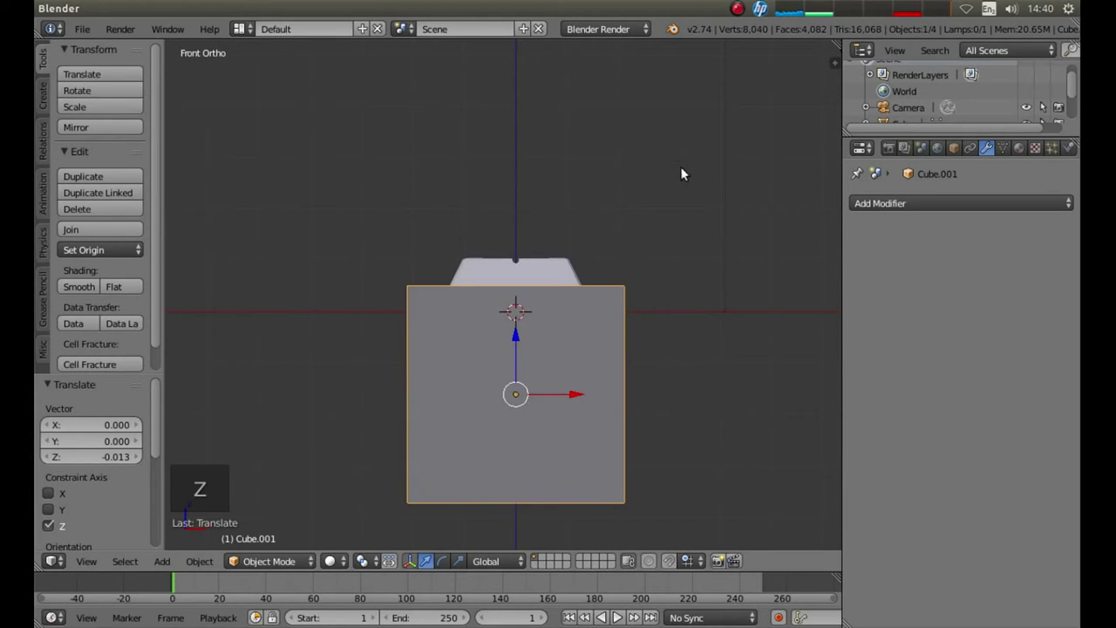
Step: Give the ashtray box a Difference boolean with Cube.001 as the cutter and apply it
middle_click(710, 156)
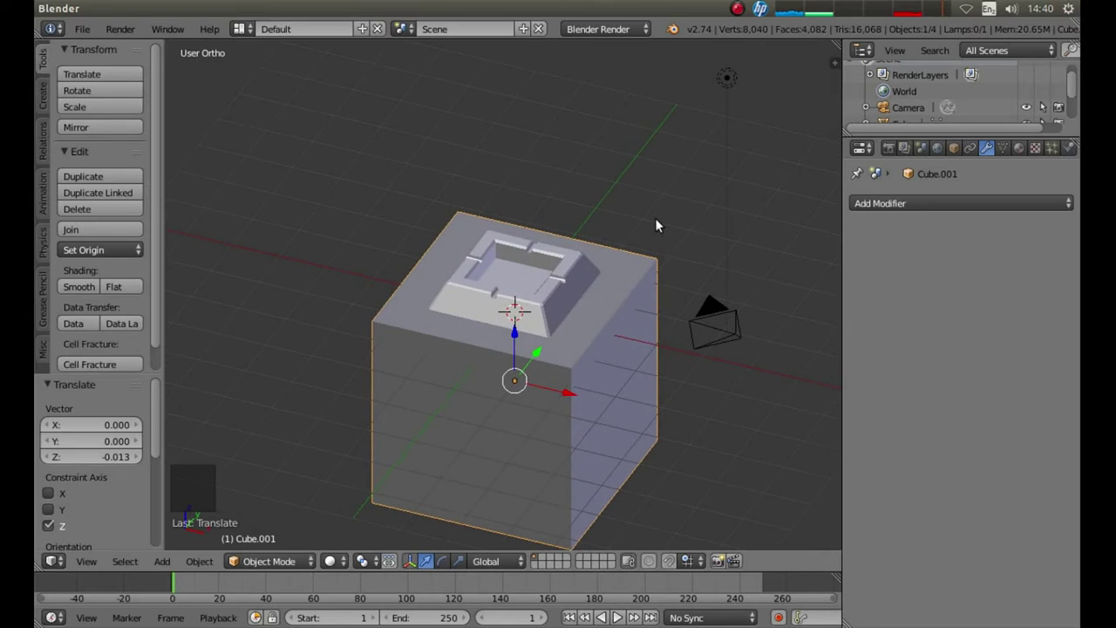
right_click(473, 301)
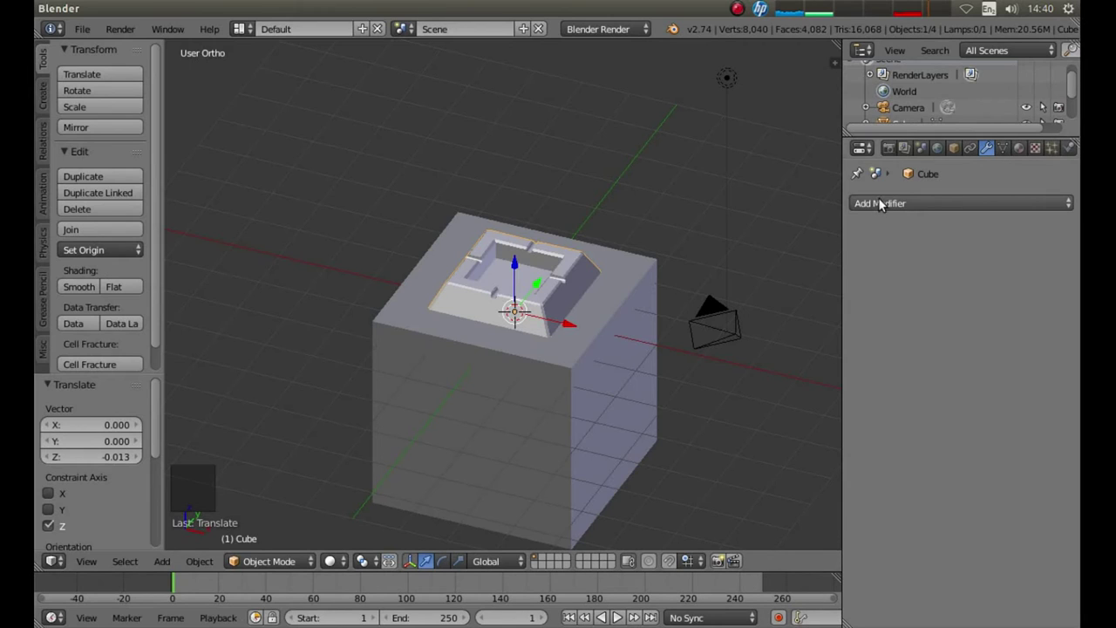
left_click(885, 204)
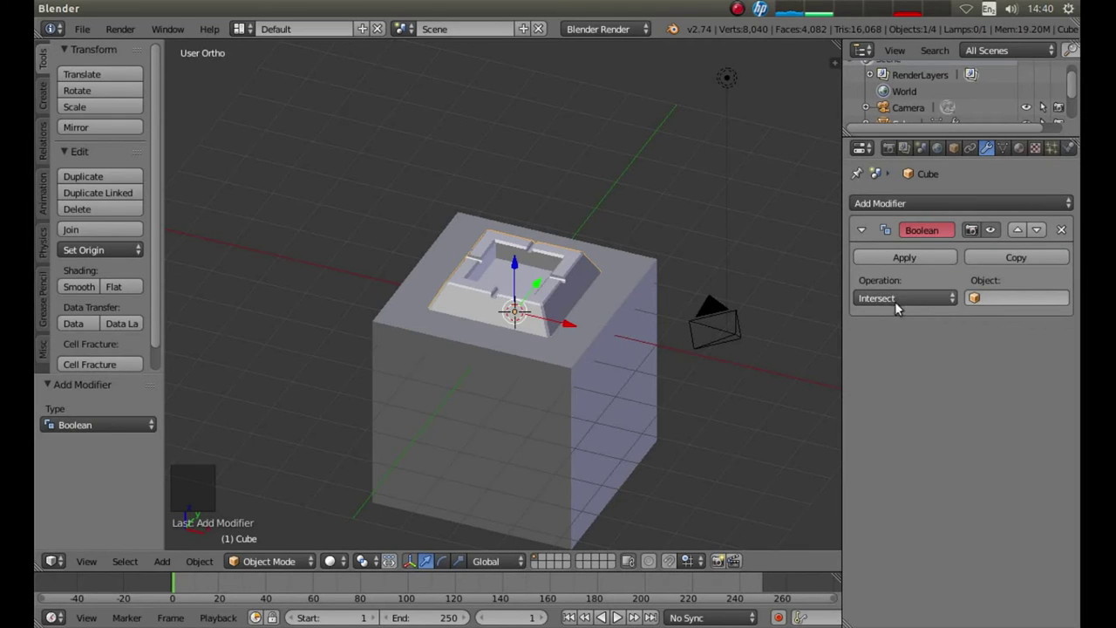
left_click(889, 304)
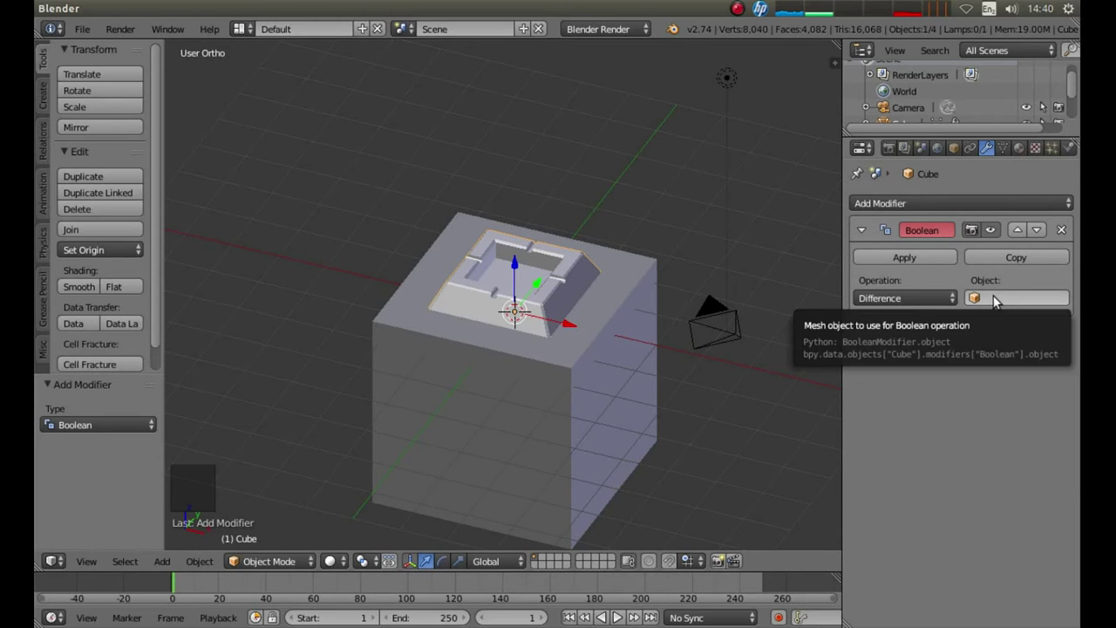
left_click(1000, 301)
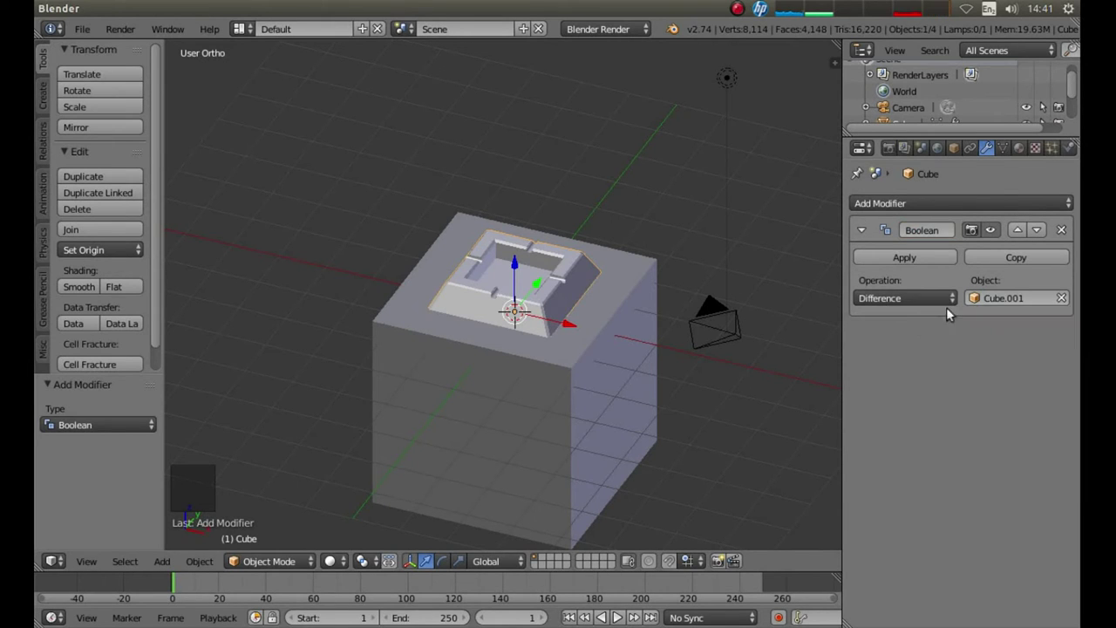
left_click(893, 252)
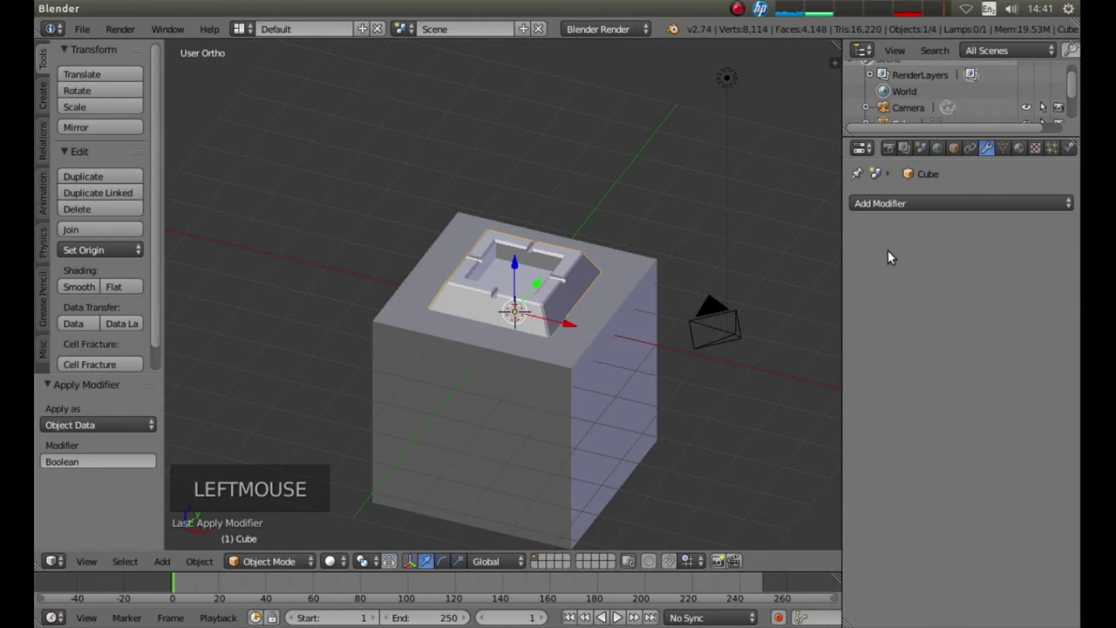
Step: Delete Cube.001 and inspect the grooved ashtray, ending in front view
right_click(483, 360)
key("x")
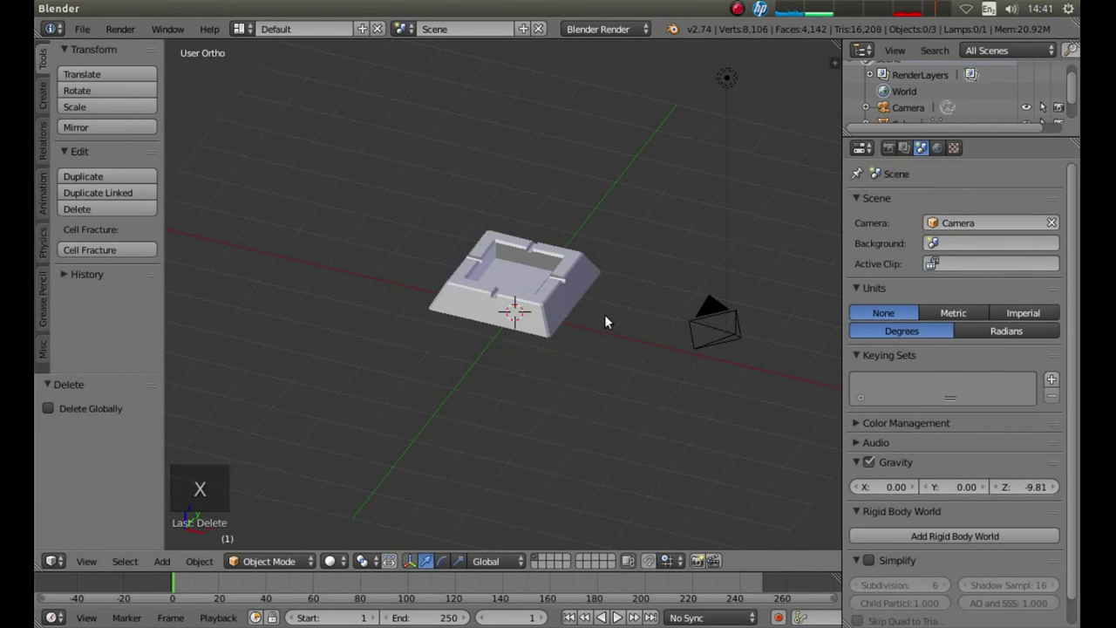
middle_click(613, 318)
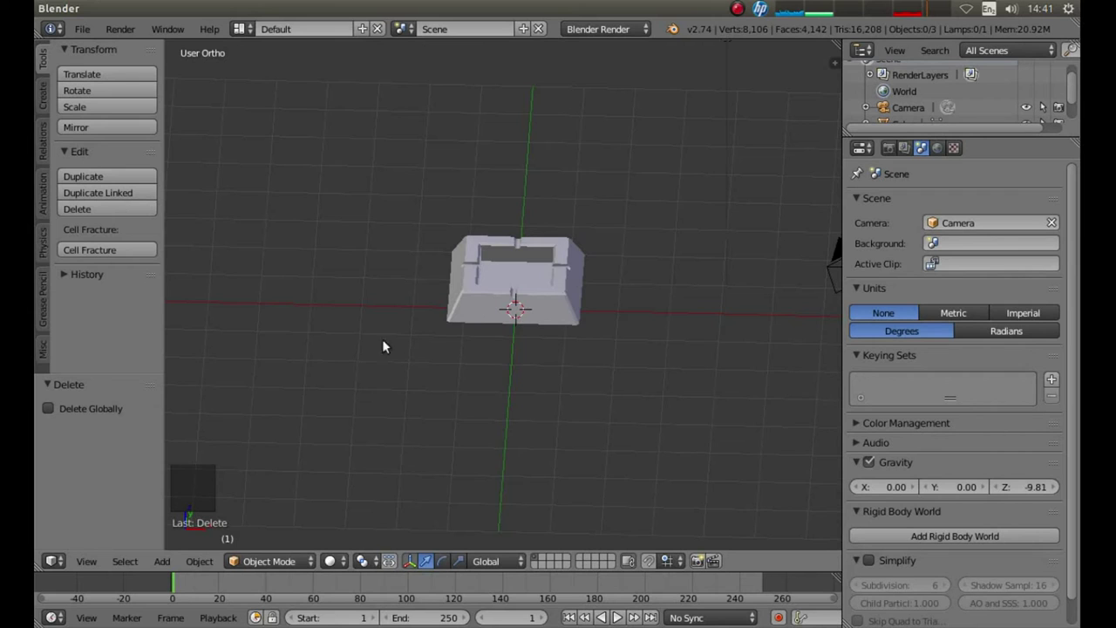
scroll("up", 3)
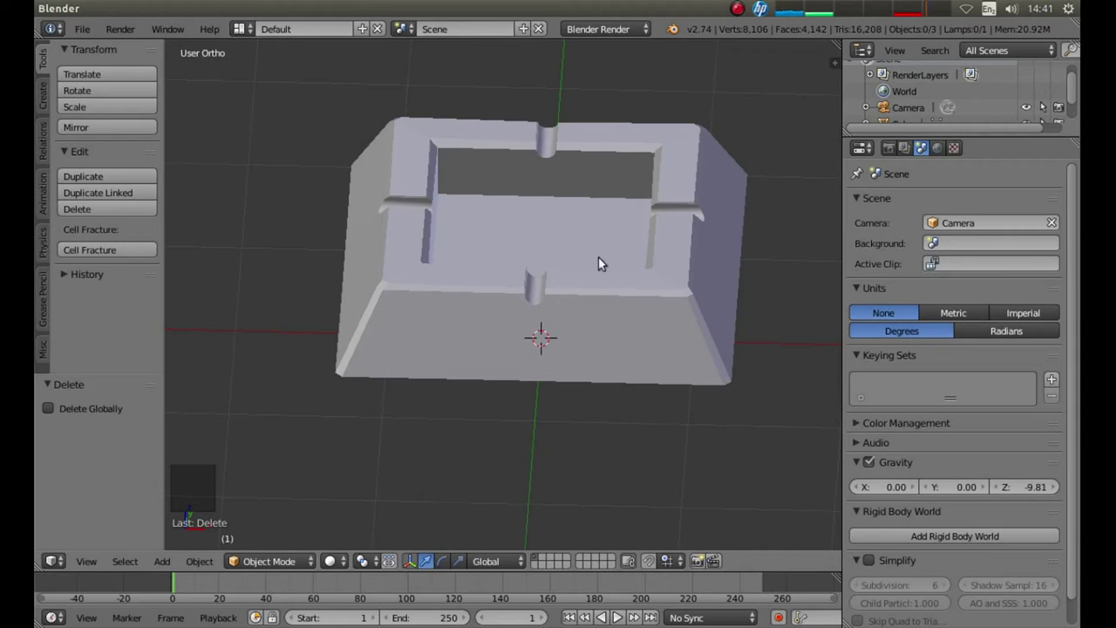
key("KP_1")
Step: Move the ashtray up along Z until its base meets the ground line, then view it from the top
right_click(471, 228)
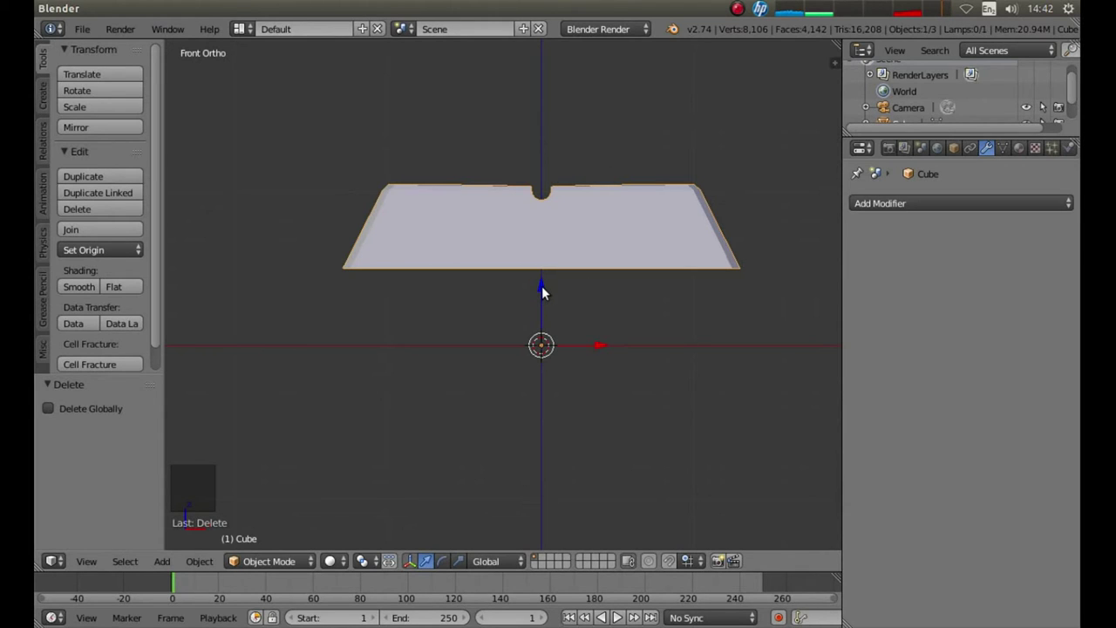
left_click(549, 290)
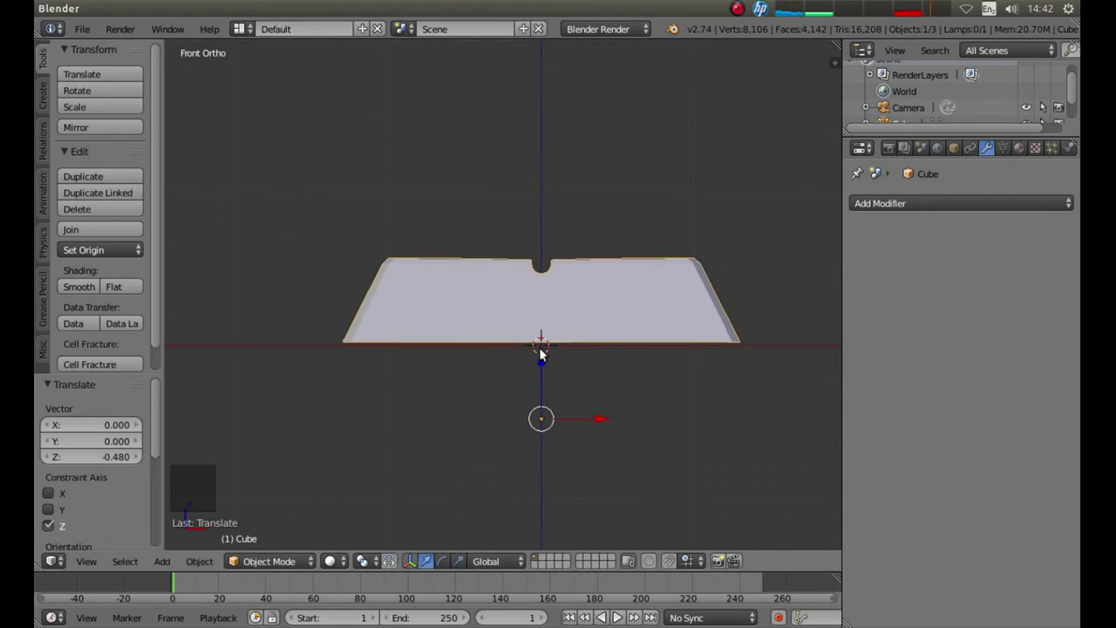
scroll("up", 3)
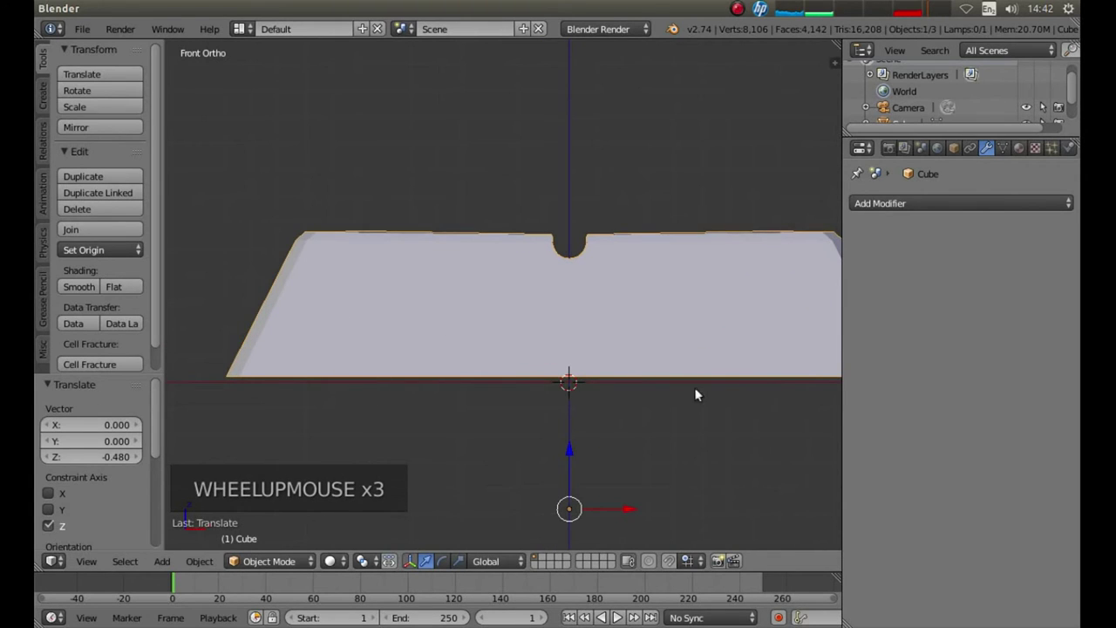
left_click(571, 448)
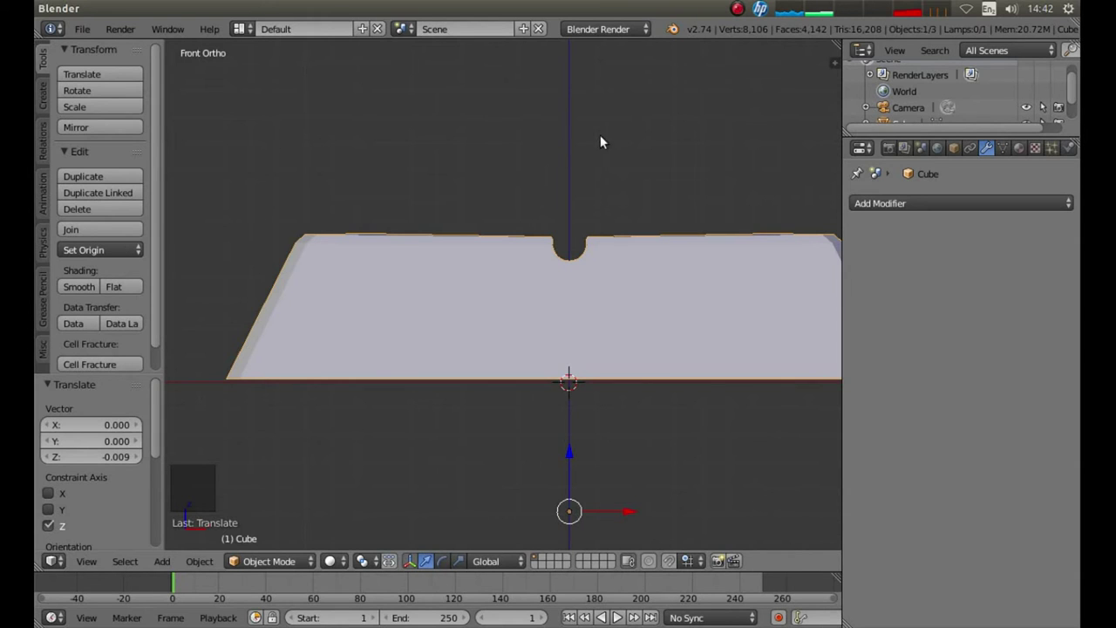
key("KP_7")
scroll("down", 3)
scroll("down", 3)
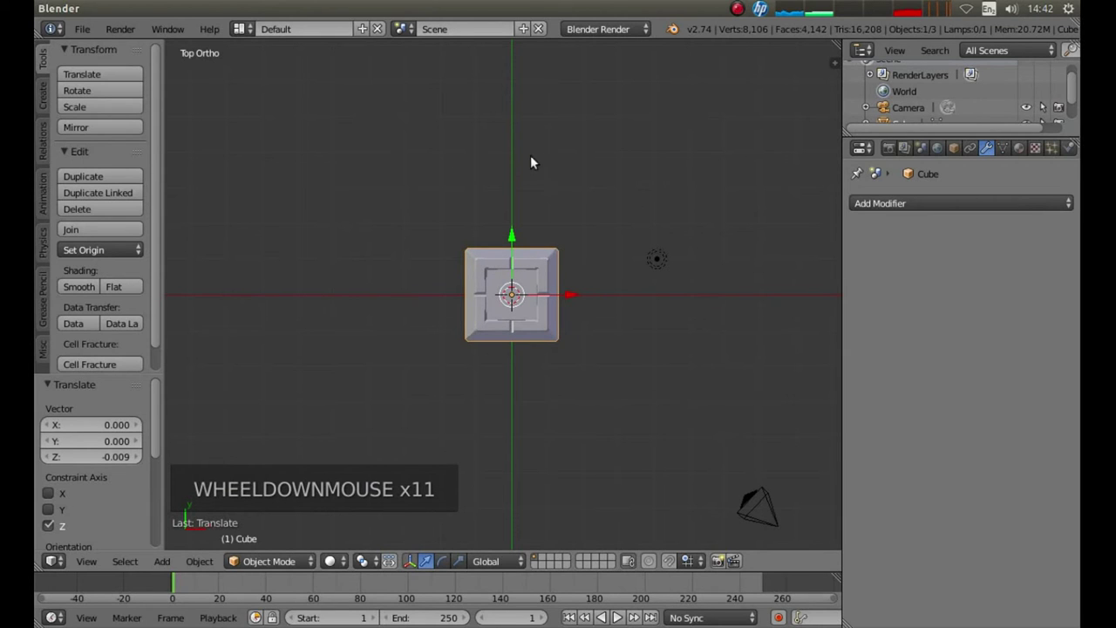
Step: Add a mesh plane under the ashtray and scale it 20 times larger
key("shift+a")
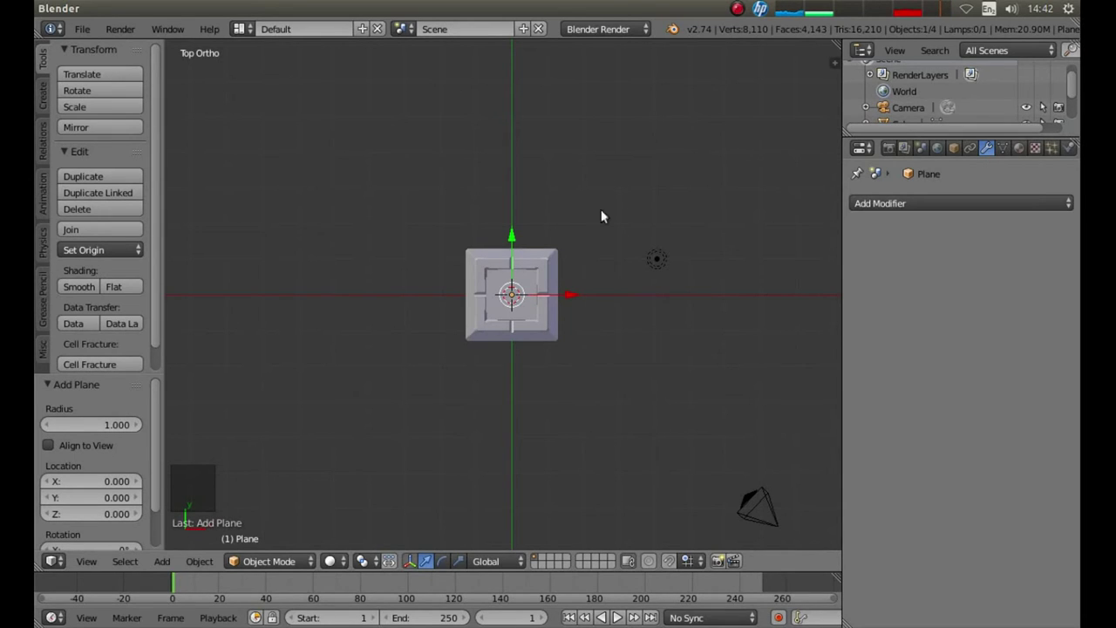
key("s")
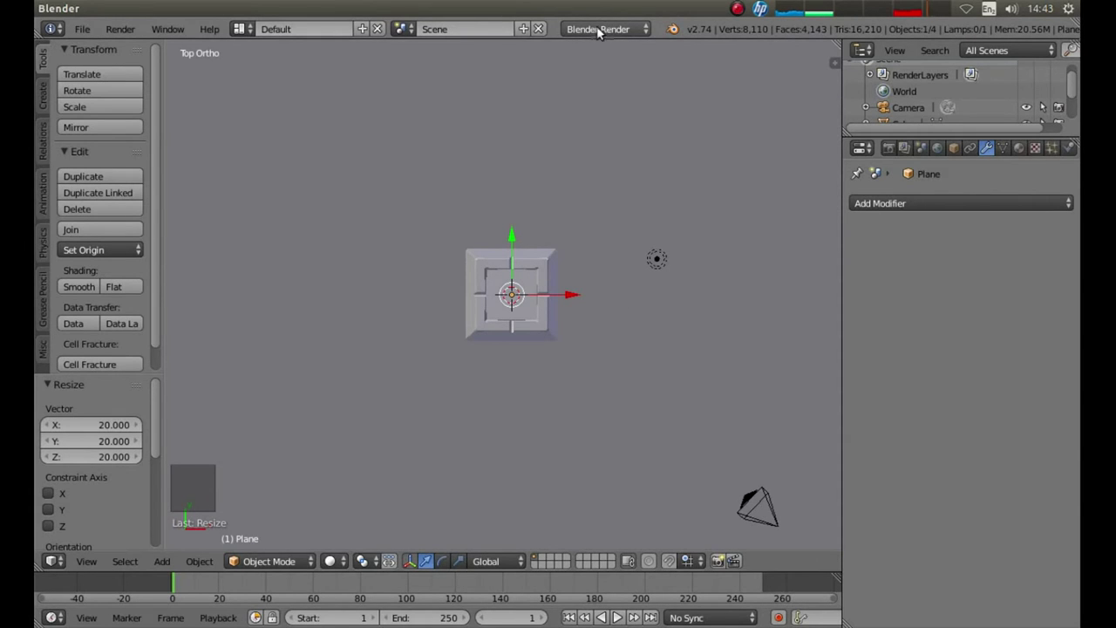
Step: Set the render engine to Cycles and look through the camera, zooming so the plane and box sit in frame
left_click(608, 29)
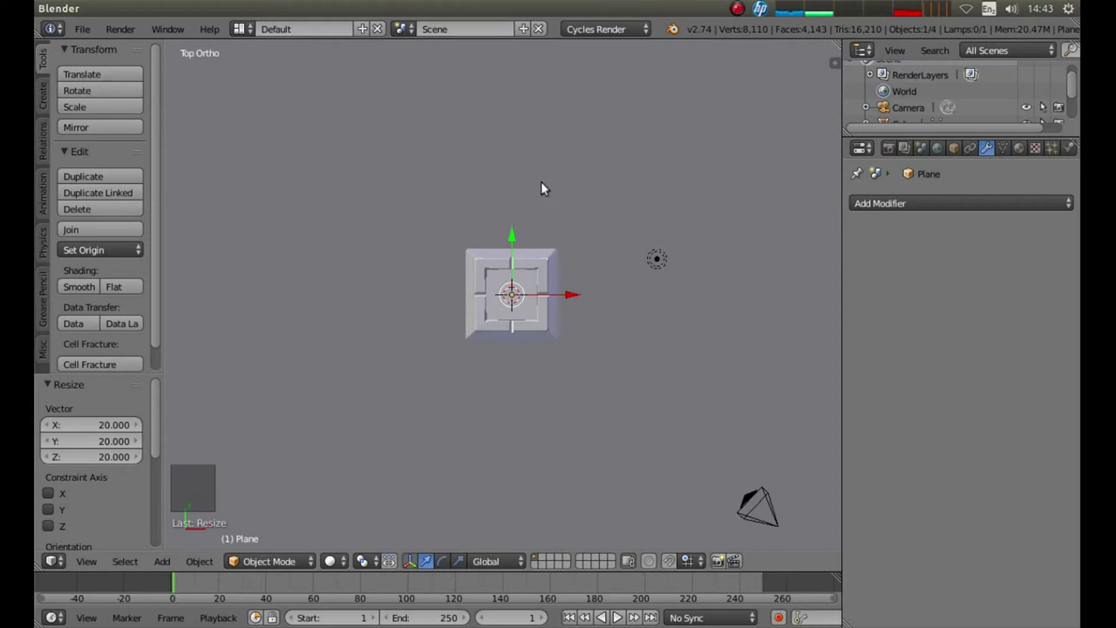
key("KP_0")
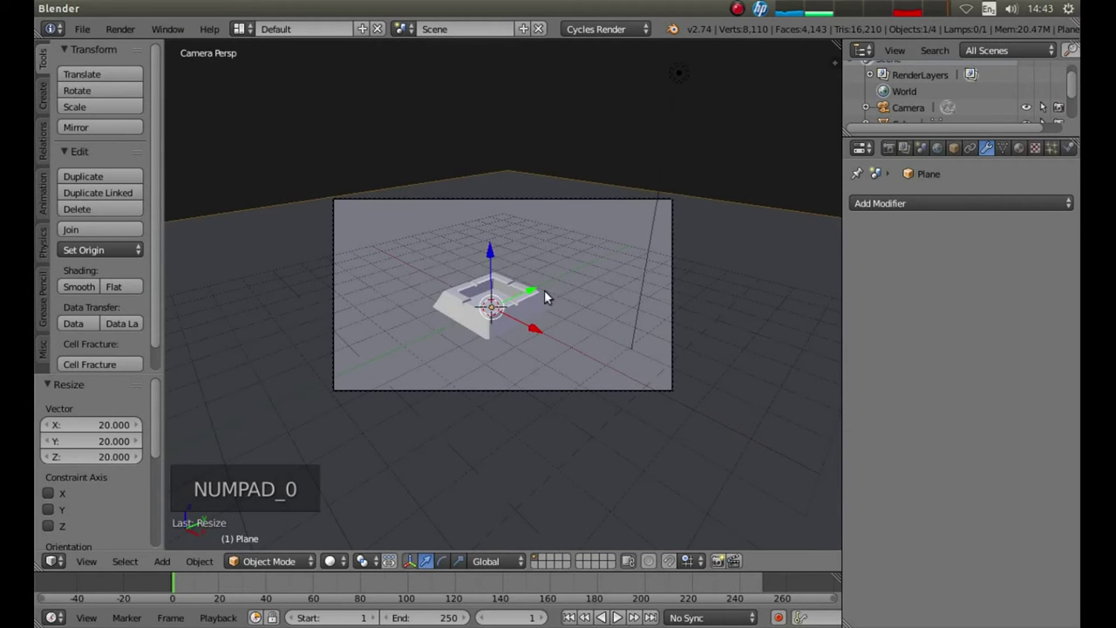
scroll("up", 3)
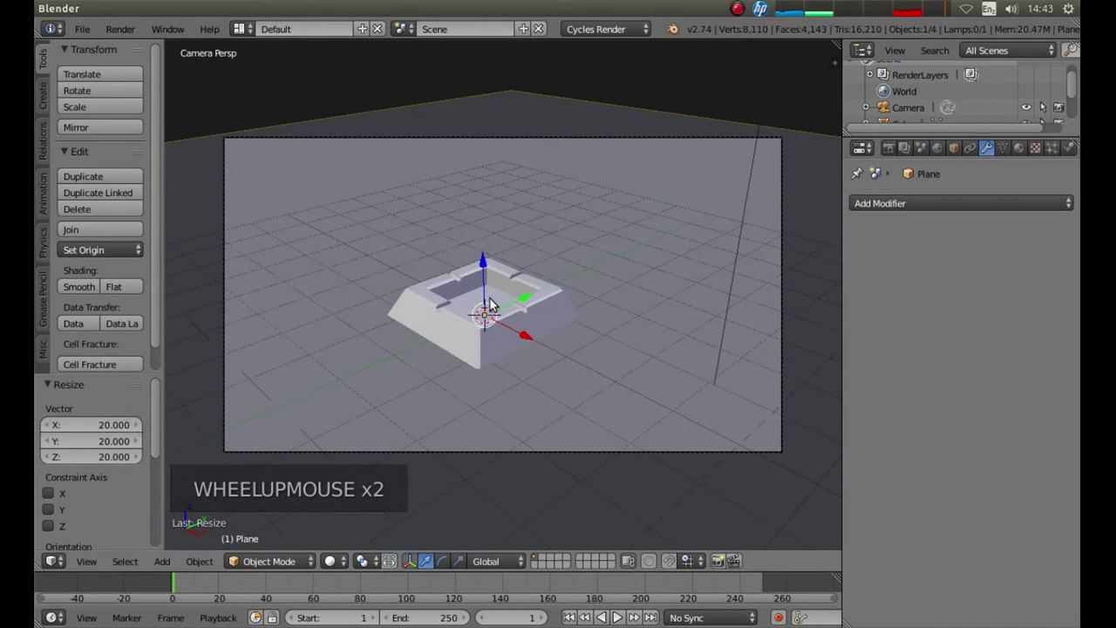
scroll("up", 3)
scroll("down", 3)
scroll("up", 3)
scroll("down", 3)
scroll("up", 3)
scroll("down", 3)
scroll("up", 3)
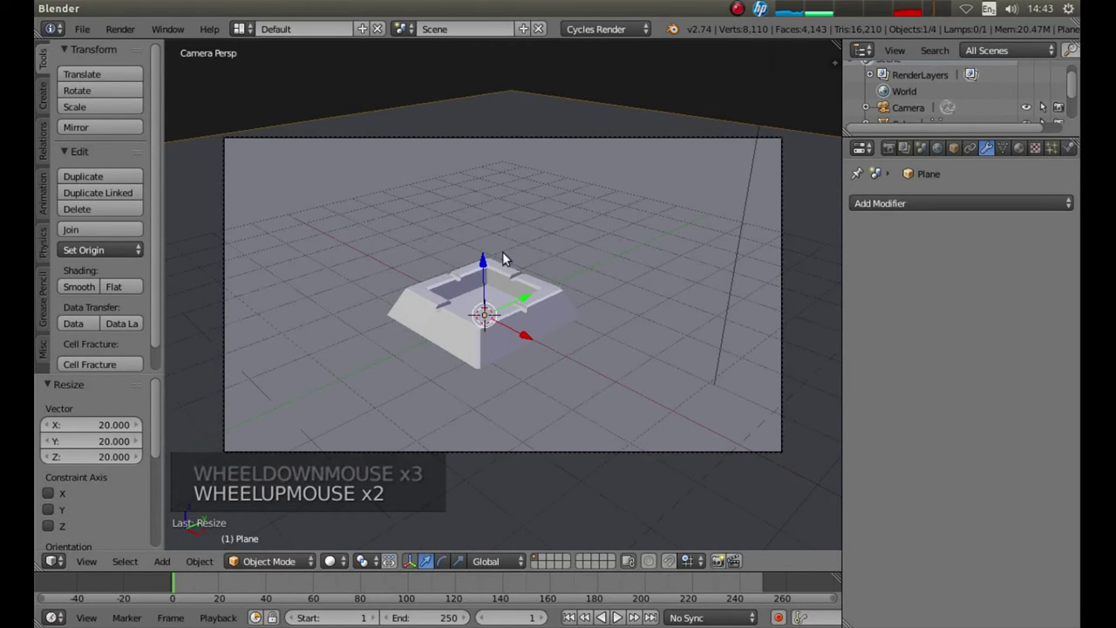
middle_click(625, 229)
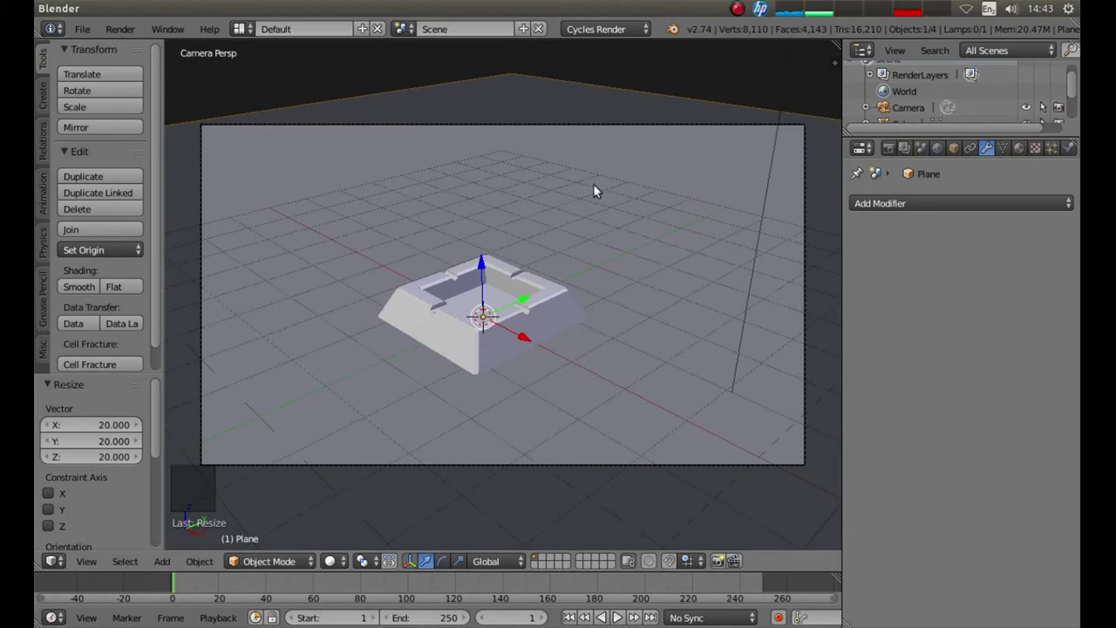
Step: Enable Lock Camera to View in the viewport's View settings
key("n")
left_click(839, 350)
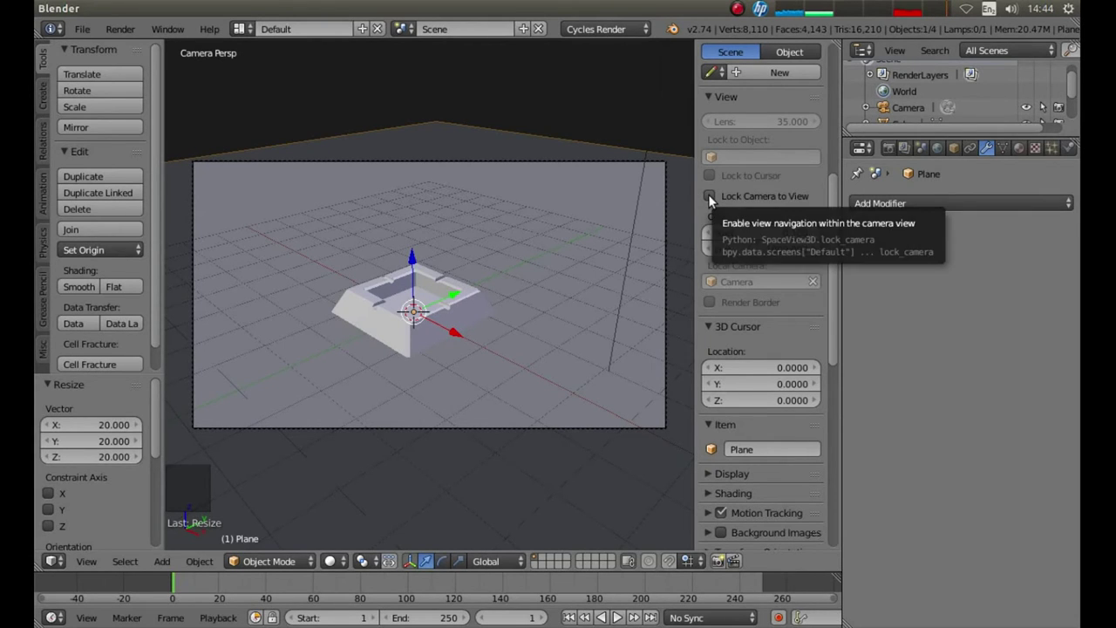
left_click(715, 198)
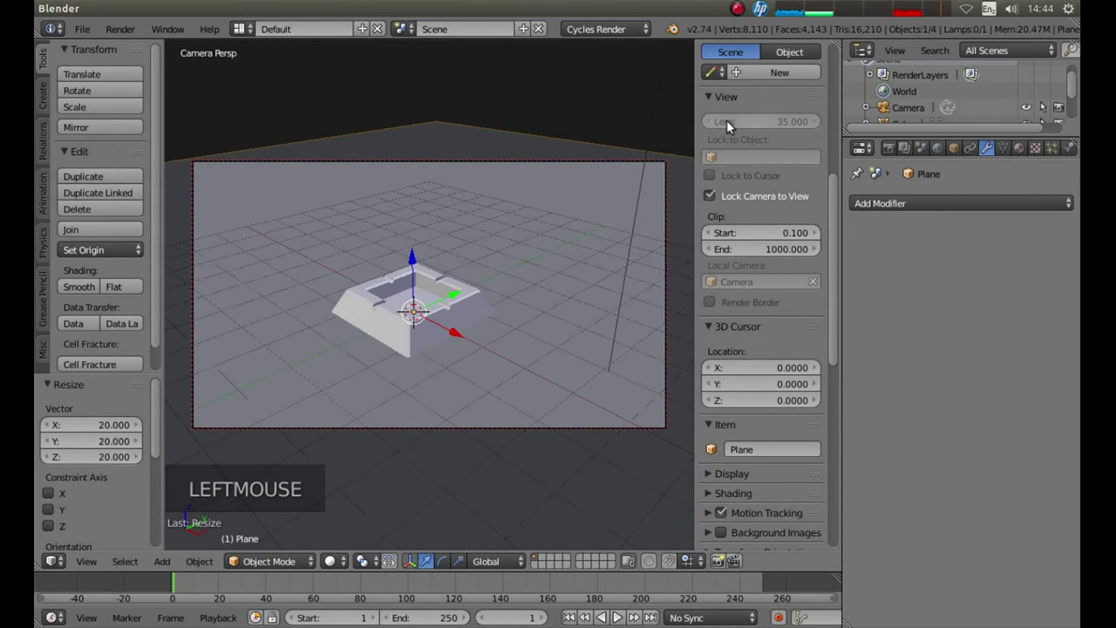
key("n")
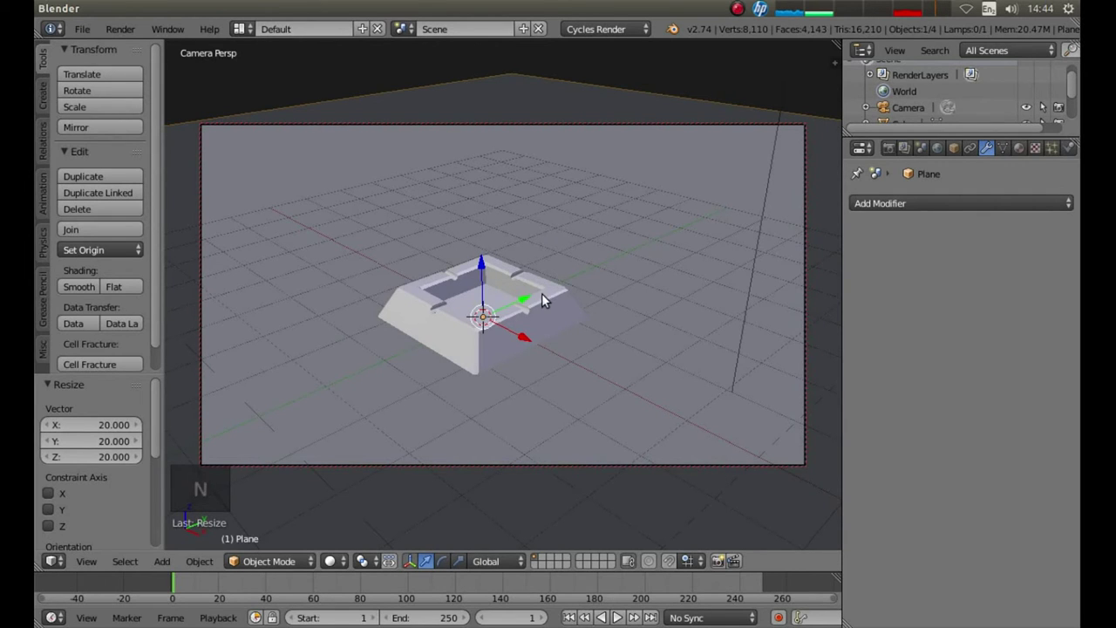
Step: Zoom and orbit the locked camera to a close, slightly elevated front view looking down into the box
scroll("up", 3)
scroll("up", 3)
scroll("down", 3)
scroll("up", 3)
scroll("down", 3)
middle_click(567, 283)
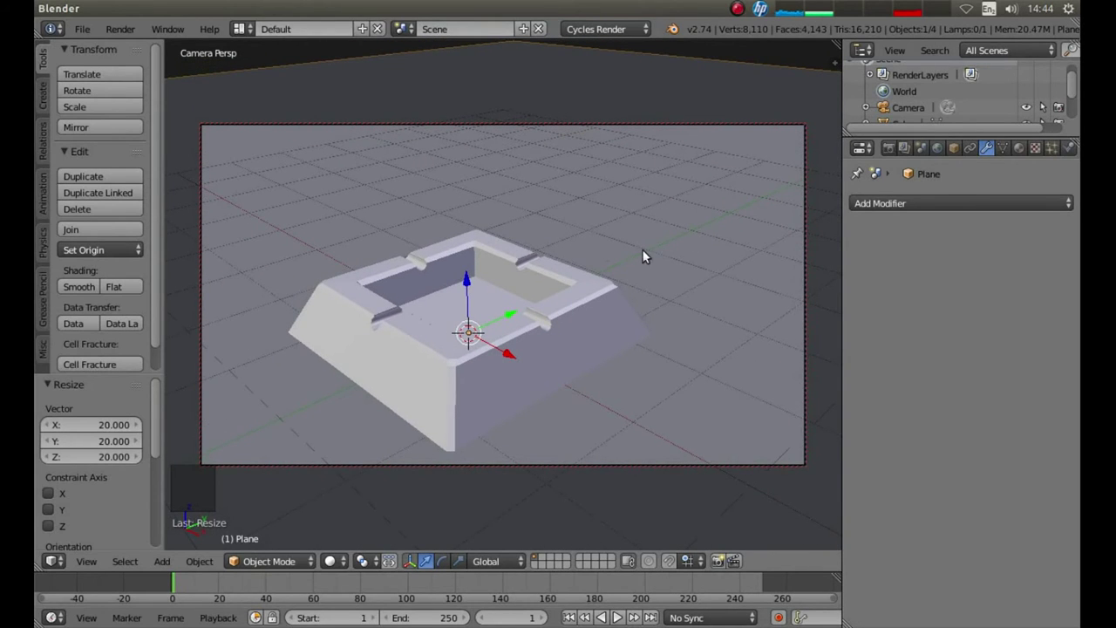
middle_click(656, 254)
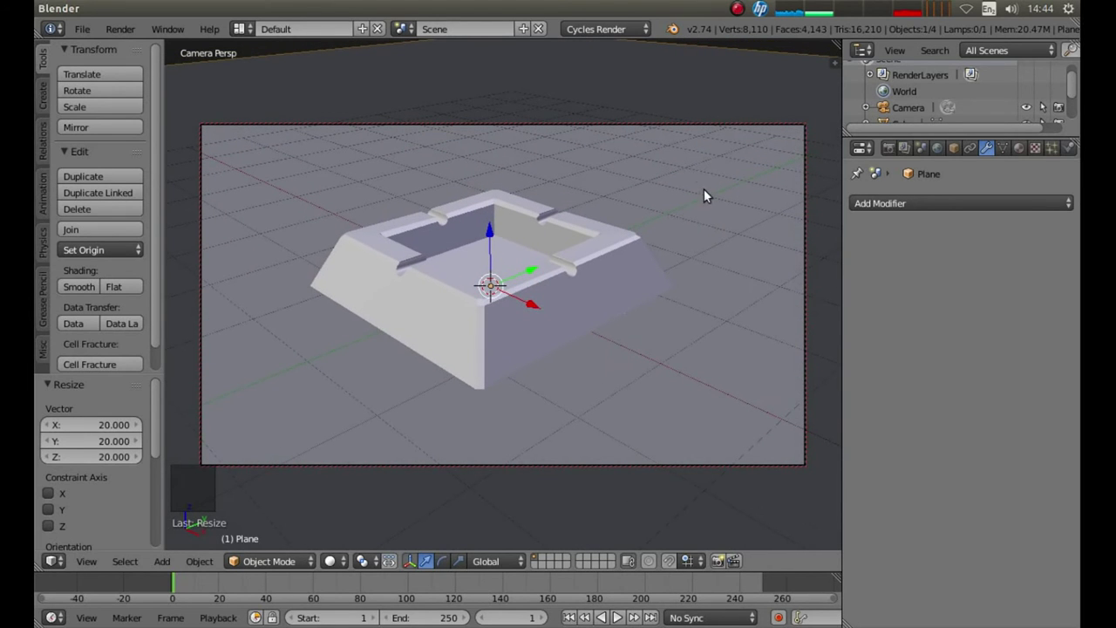
middle_click(701, 170)
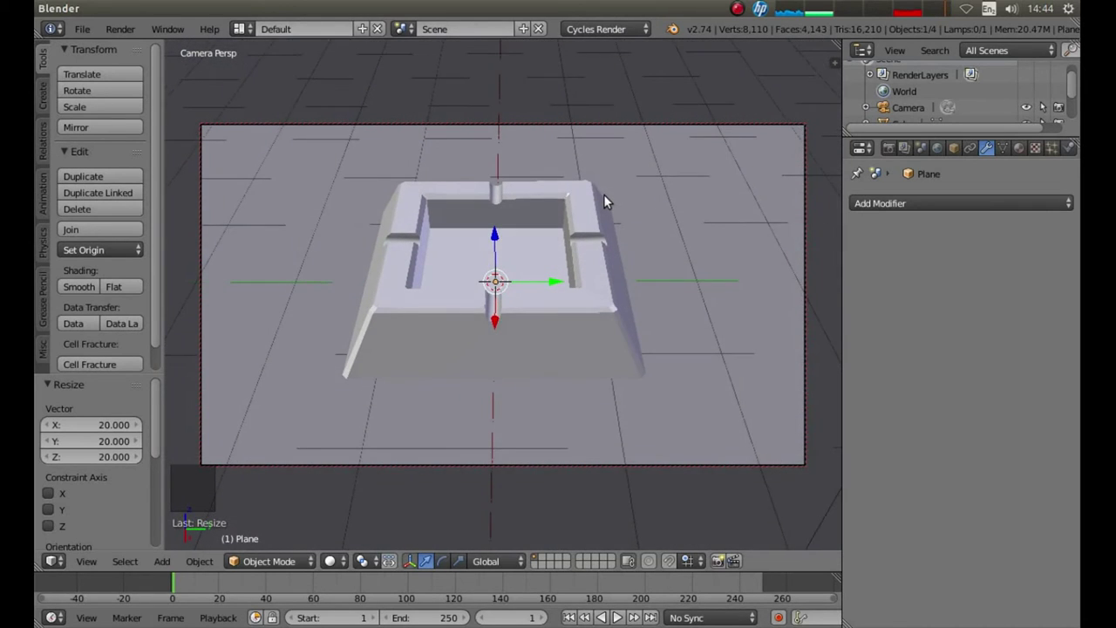
middle_click(650, 228)
scroll("up", 3)
scroll("up", 3)
middle_click(596, 224)
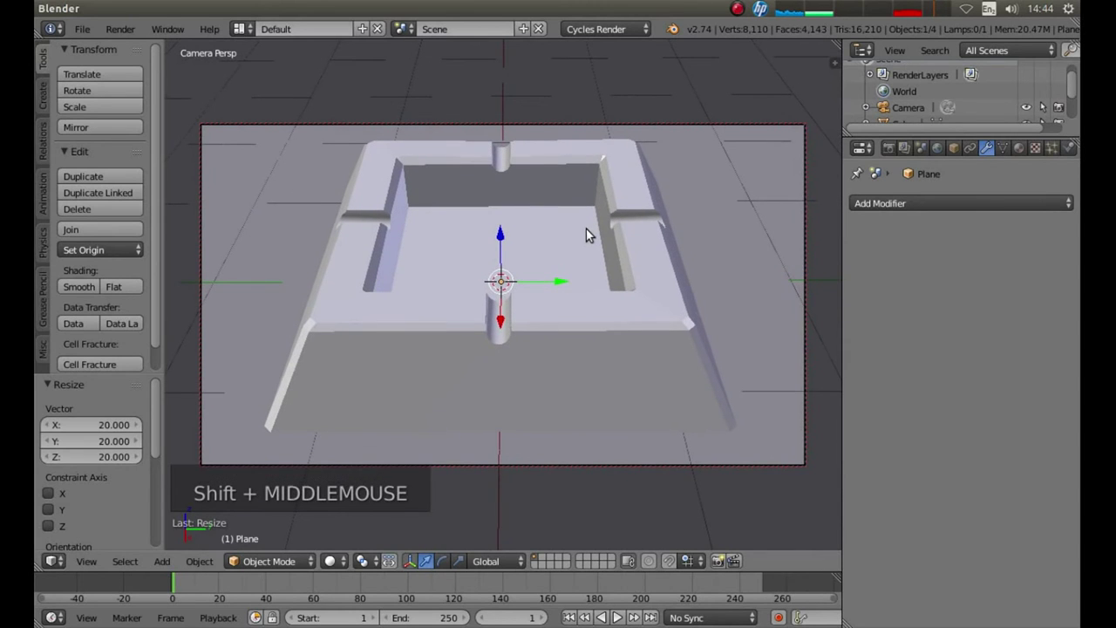
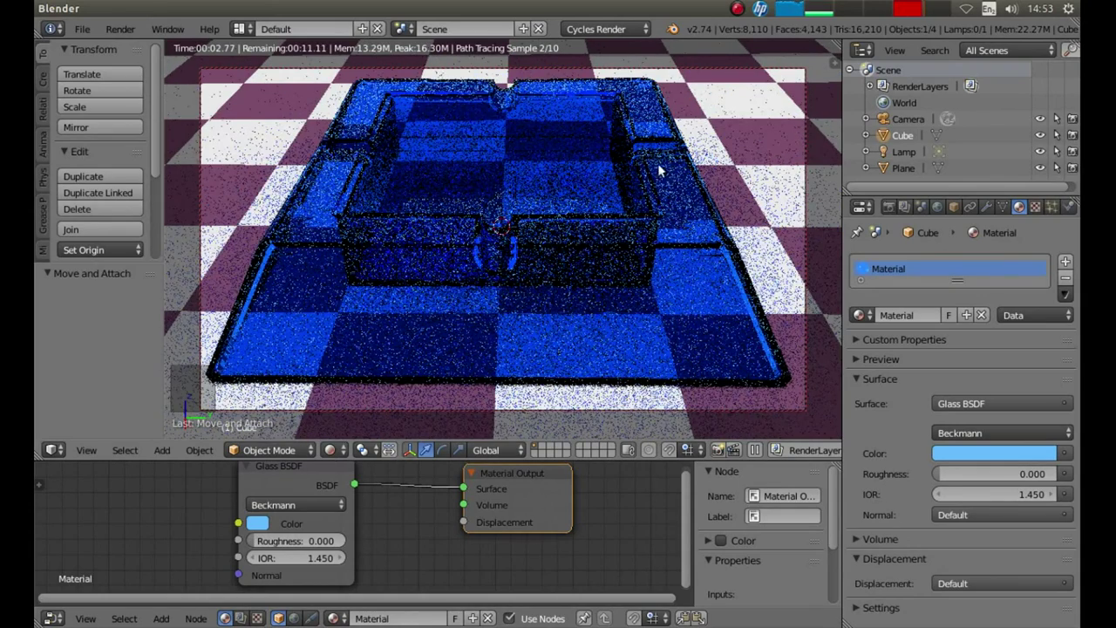
key("z")
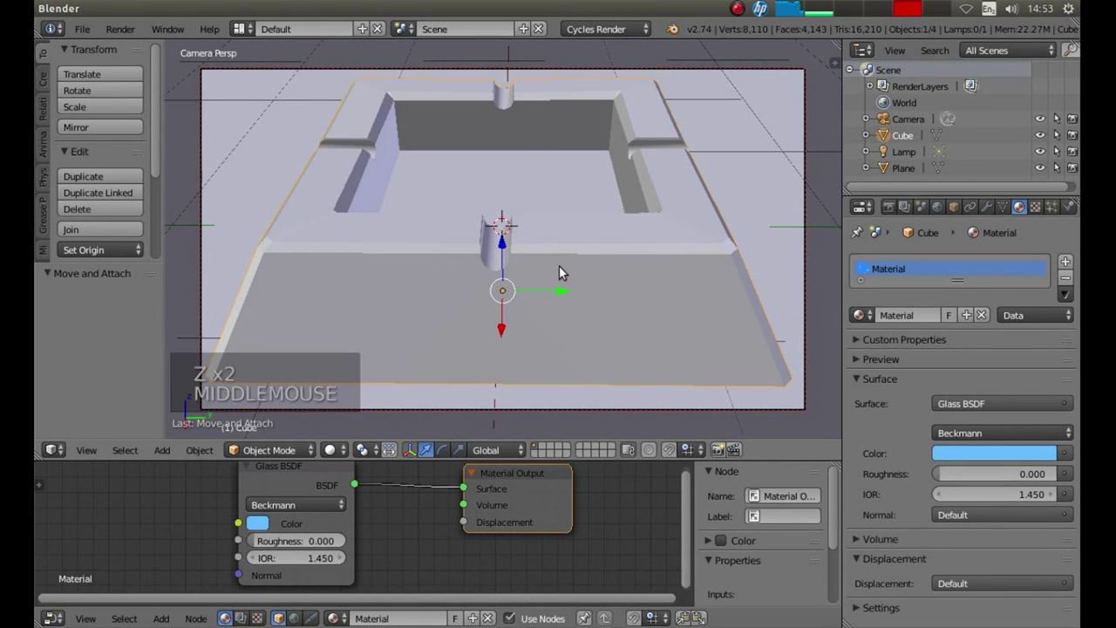
middle_click(567, 271)
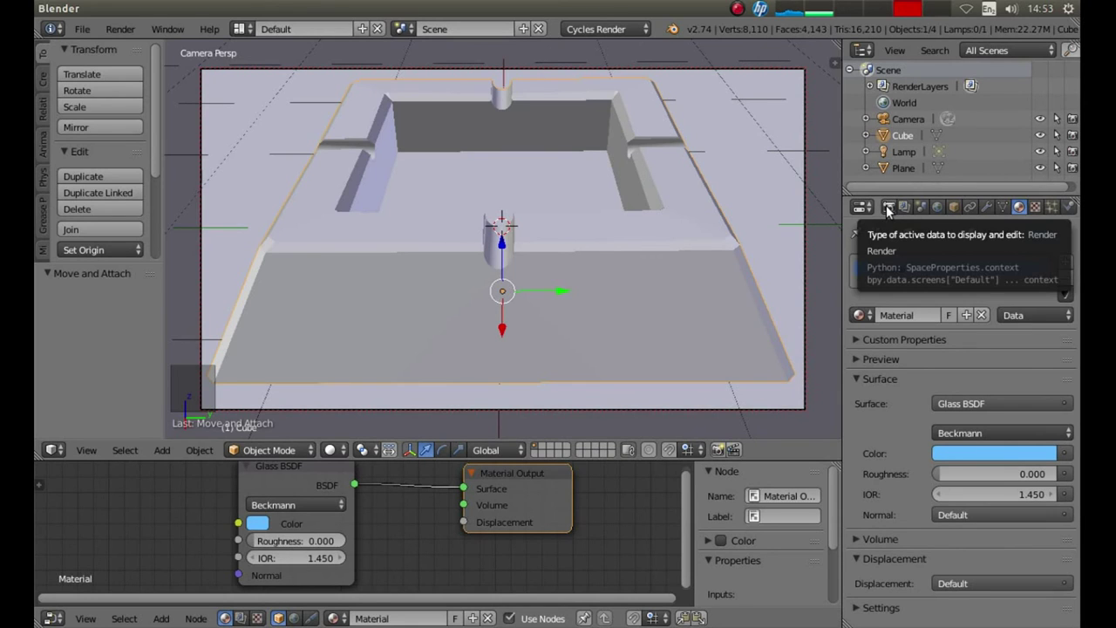
Step: Show the Render output settings and list the file formats, keeping PNG RGBA 8-bit to /tmp/
left_click(894, 210)
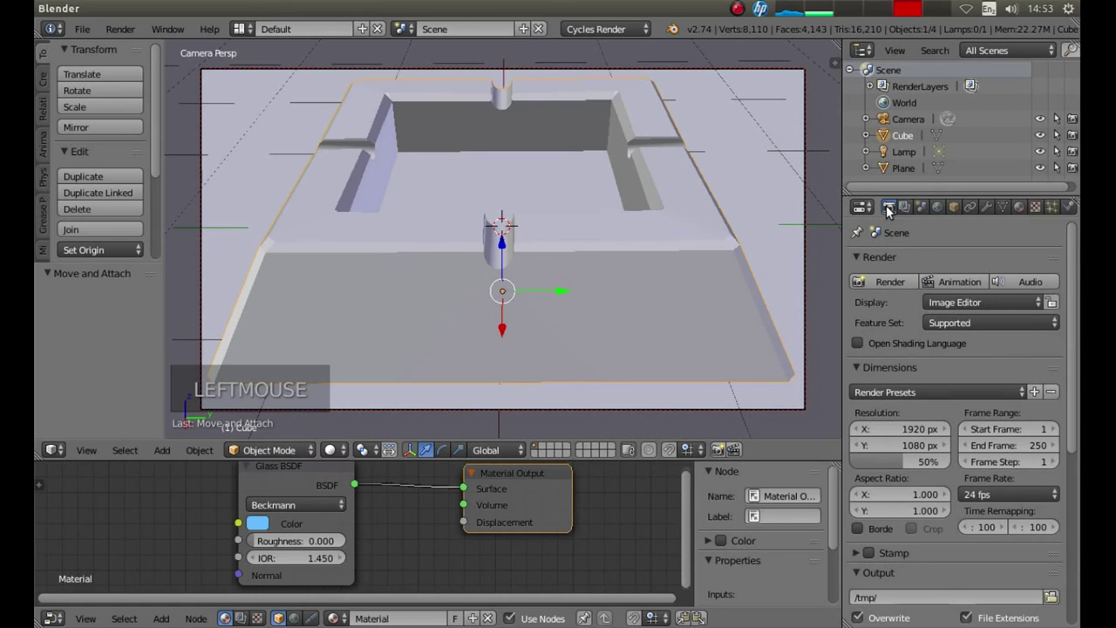
left_click(1075, 253)
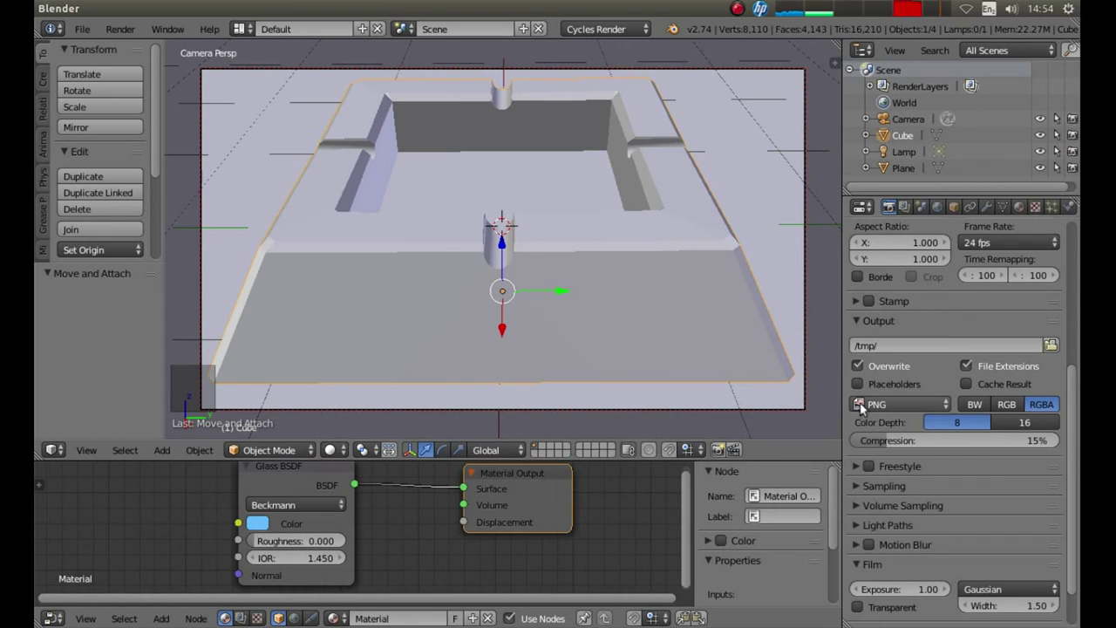
left_click(881, 406)
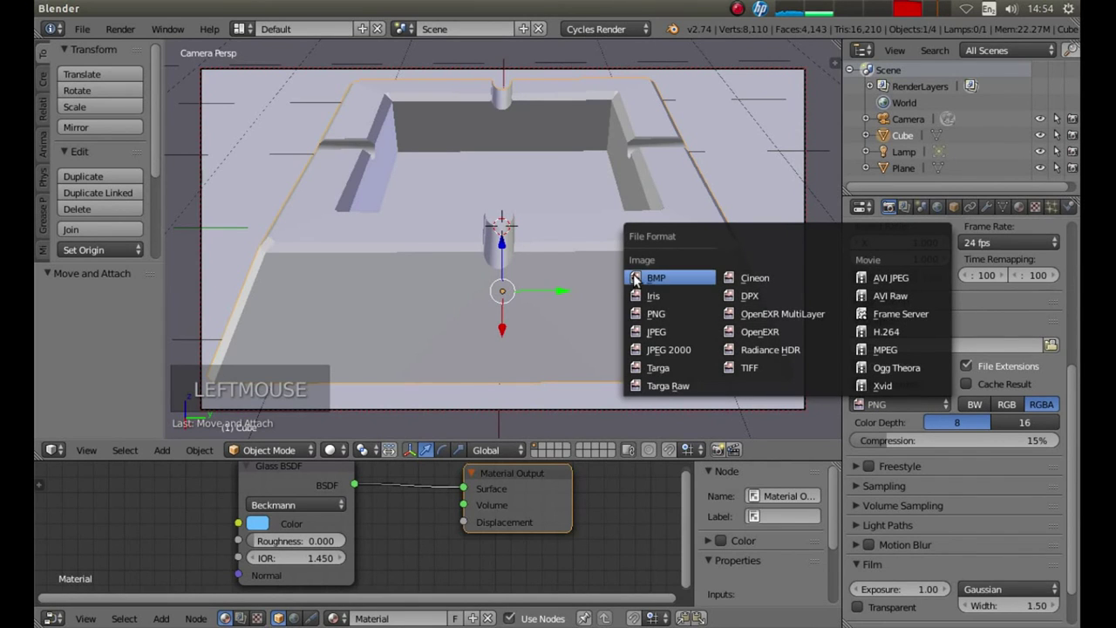